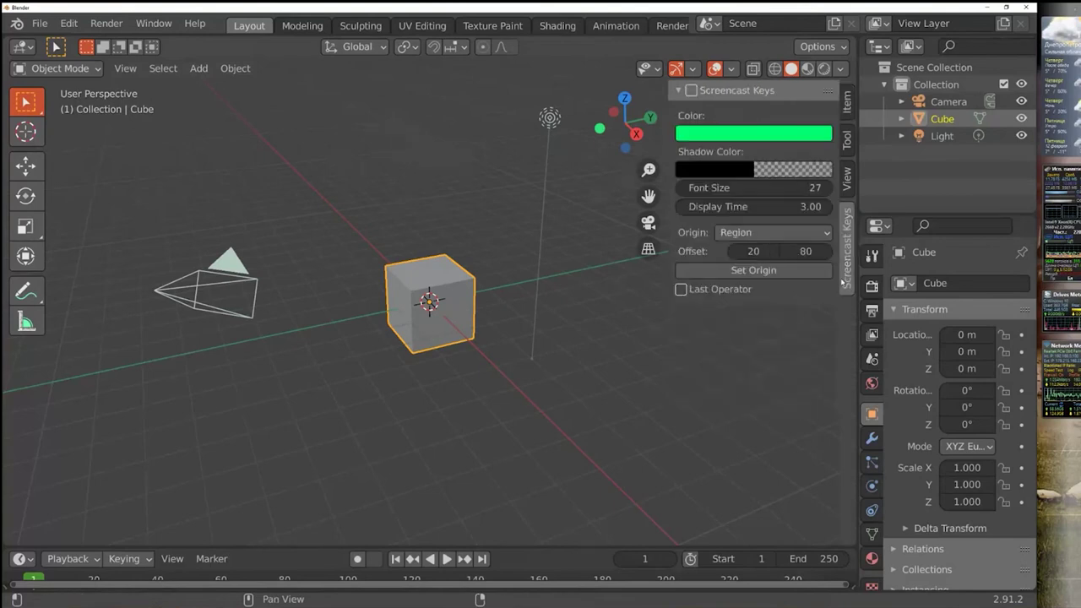
Hide the 3D viewport's sidebar so the default cube, camera and light are unobstructed
key(n)
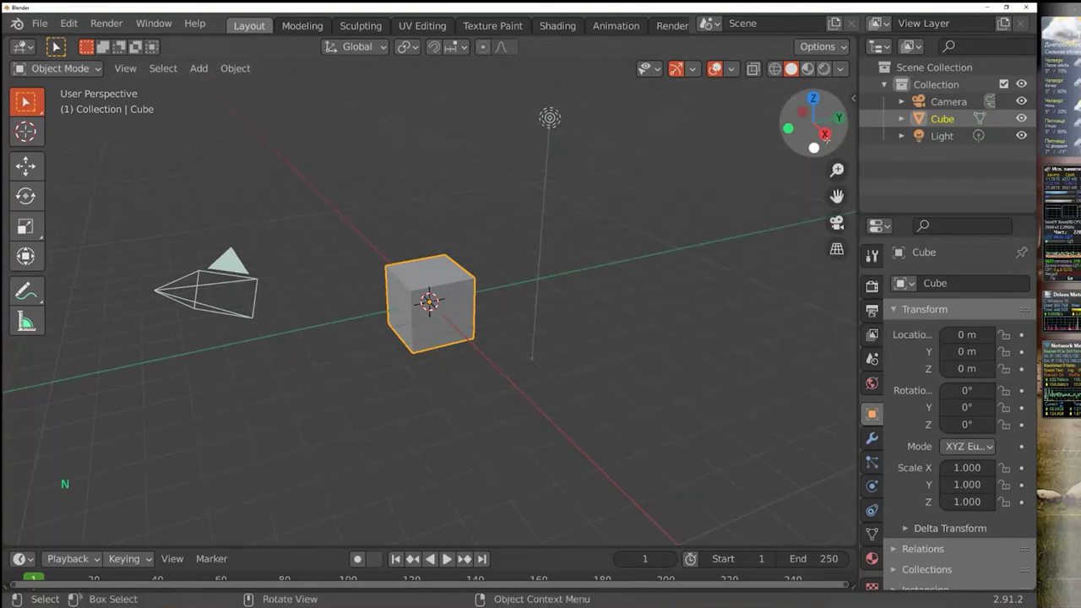
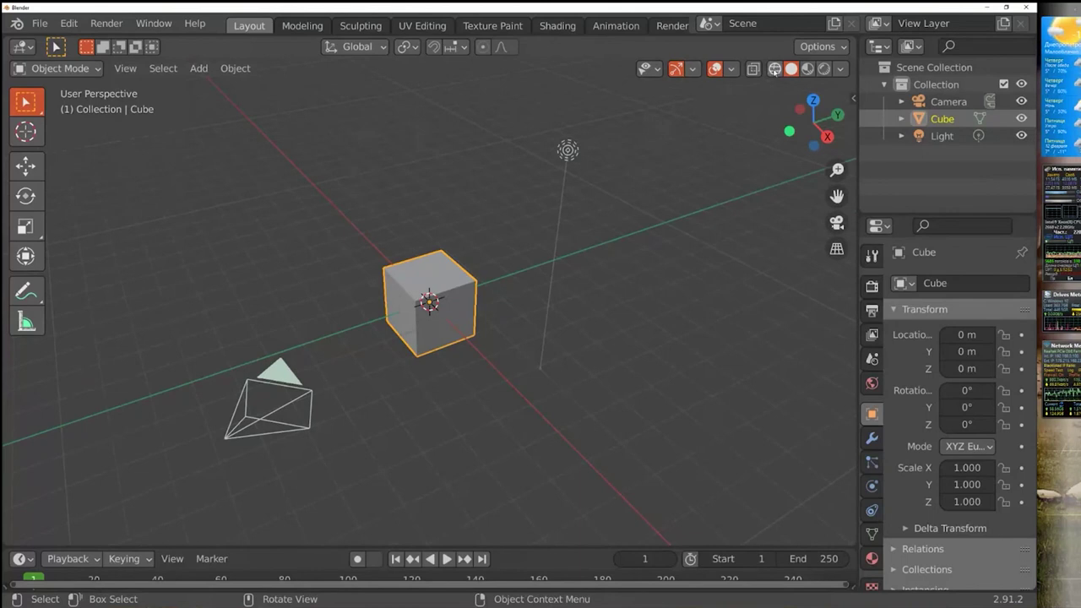
Show the default cube in wireframe shading
click(777, 70)
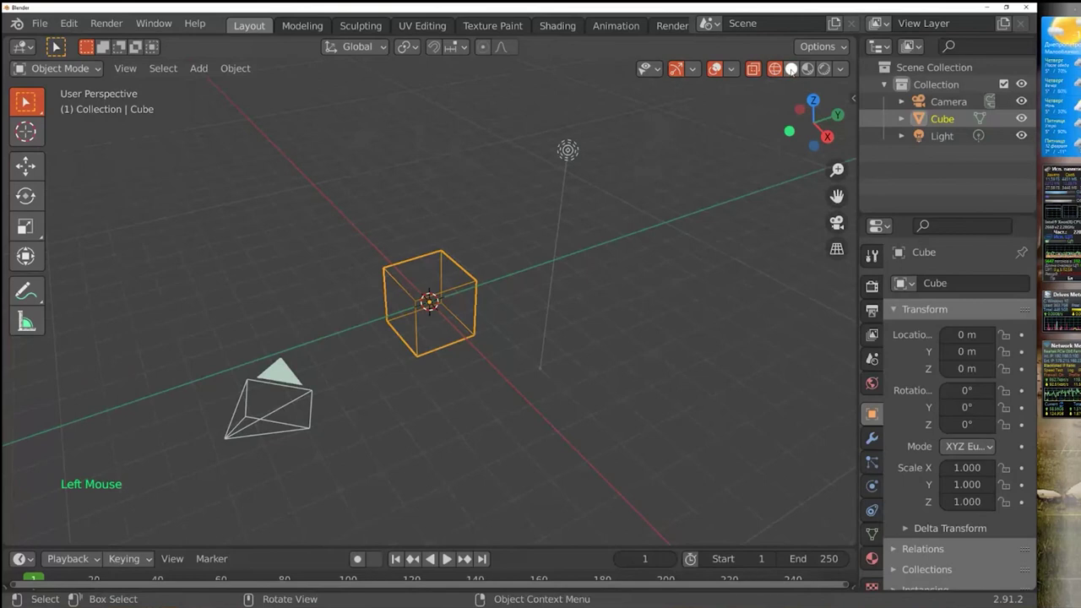
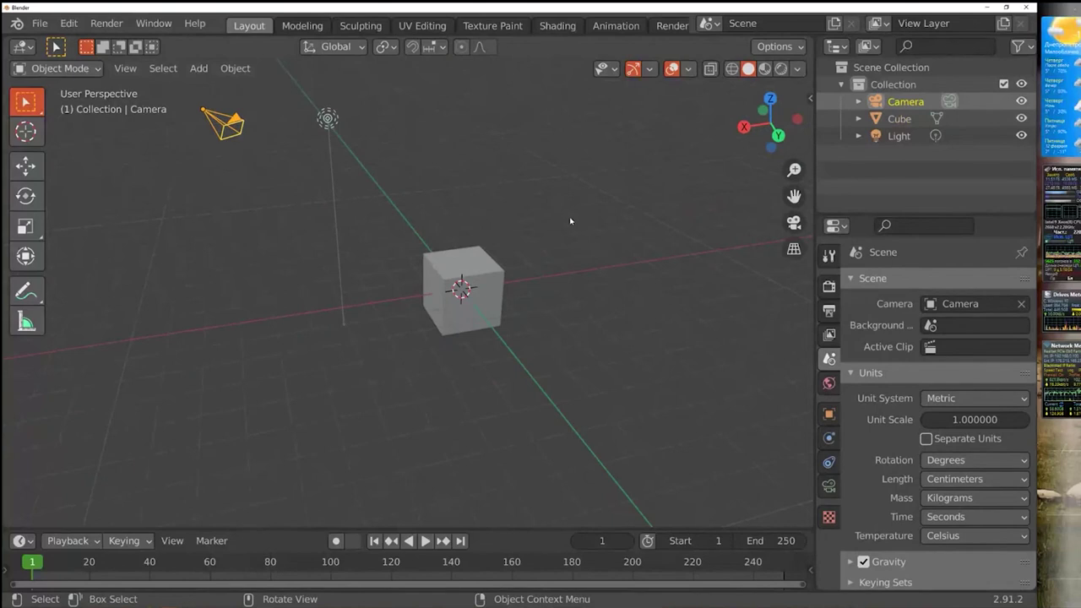
Zoom the viewport in and out after setting length to Centimeters and temperature to Celsius
scroll(down, 3)
scroll(up, 3)
scroll(down, 3)
Zoom out from the default cube and orbit the view around the scene
scroll(up, 3)
scroll(down, 3)
scroll(down, 3)
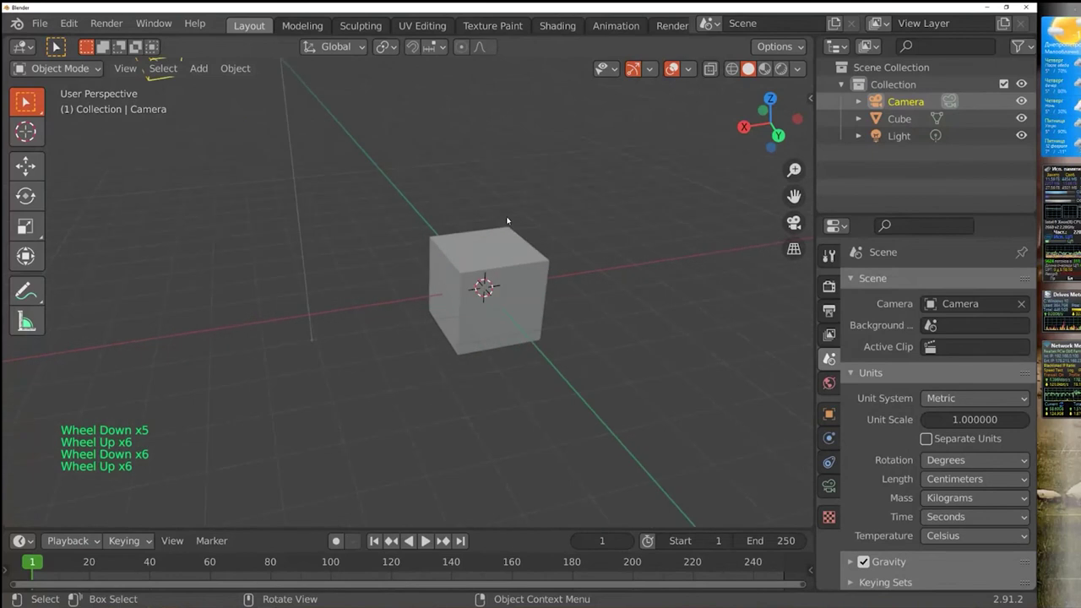
scroll(down, 3)
scroll(up, 3)
scroll(down, 3)
scroll(down, 3)
scroll(up, 3)
scroll(down, 3)
scroll(down, 3)
scroll(up, 3)
scroll(down, 3)
scroll(down, 3)
scroll(down, 3)
scroll(up, 3)
scroll(down, 3)
scroll(down, 3)
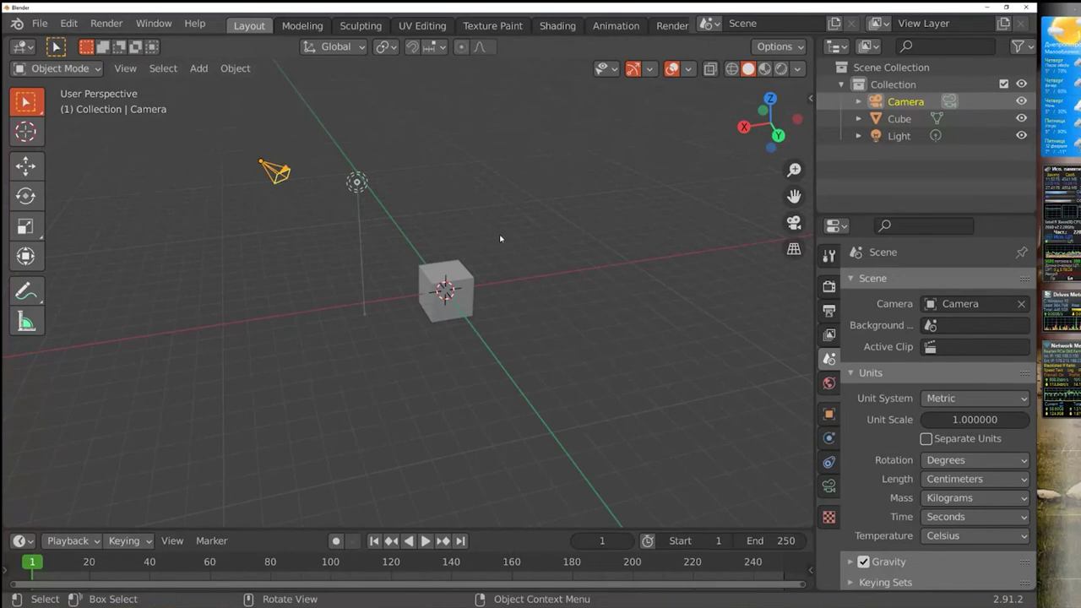
scroll(up, 3)
middle_click(583, 220)
middle_click(556, 232)
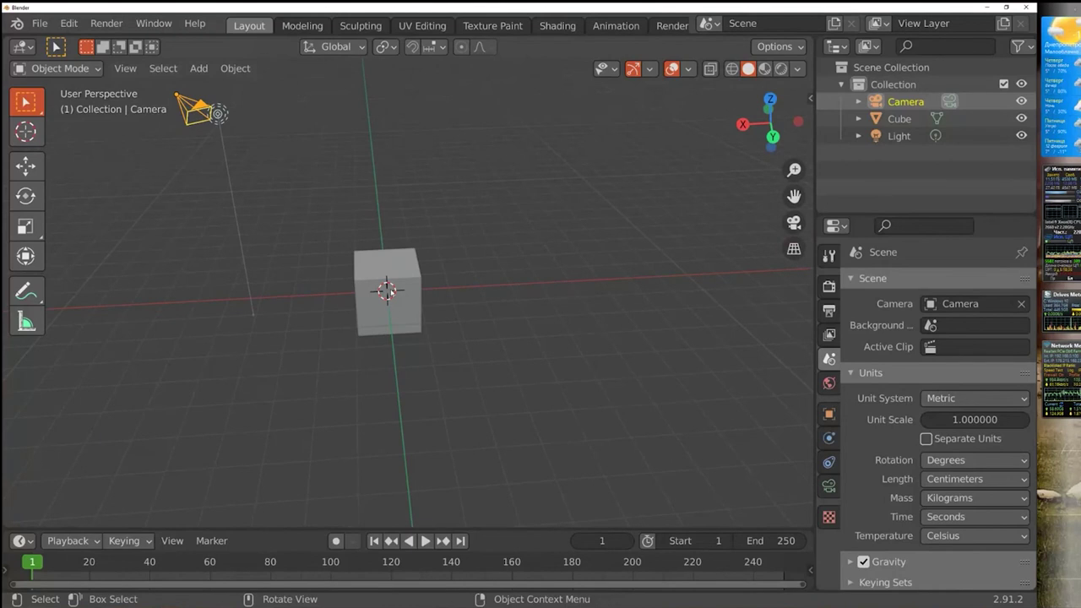
Place the 3D cursor in empty space away from the cube, ready for the next object
right_click(540, 207)
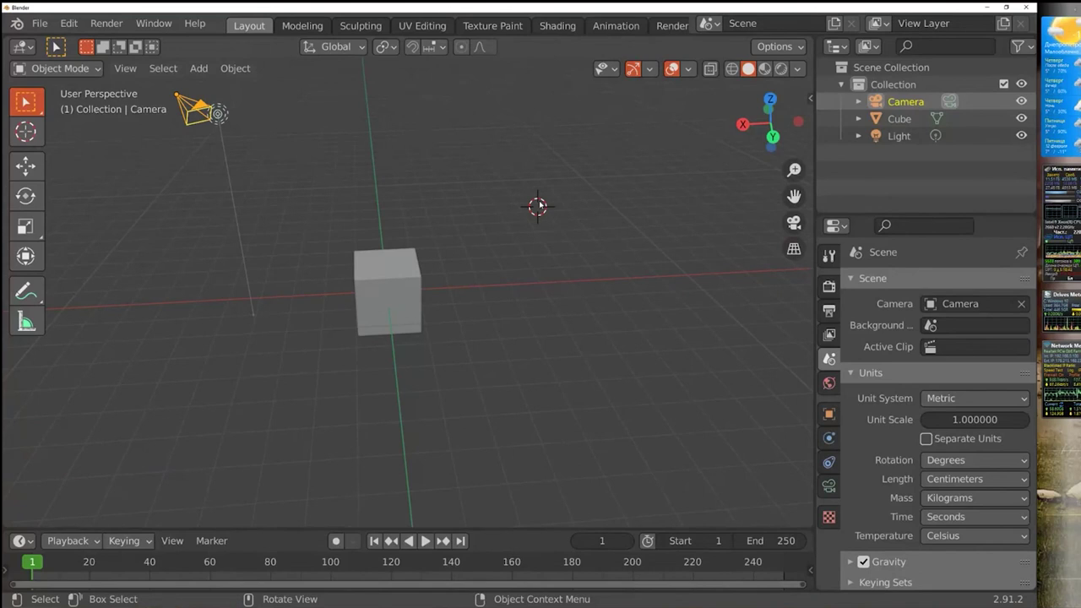
right_click(593, 242)
right_click(532, 190)
right_click(602, 232)
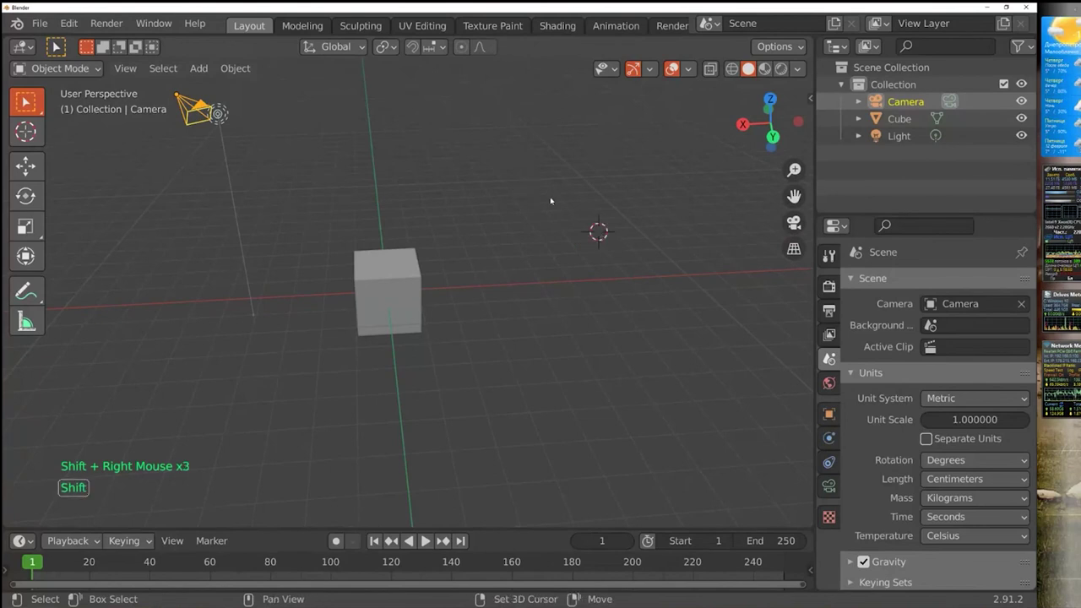
right_click(497, 204)
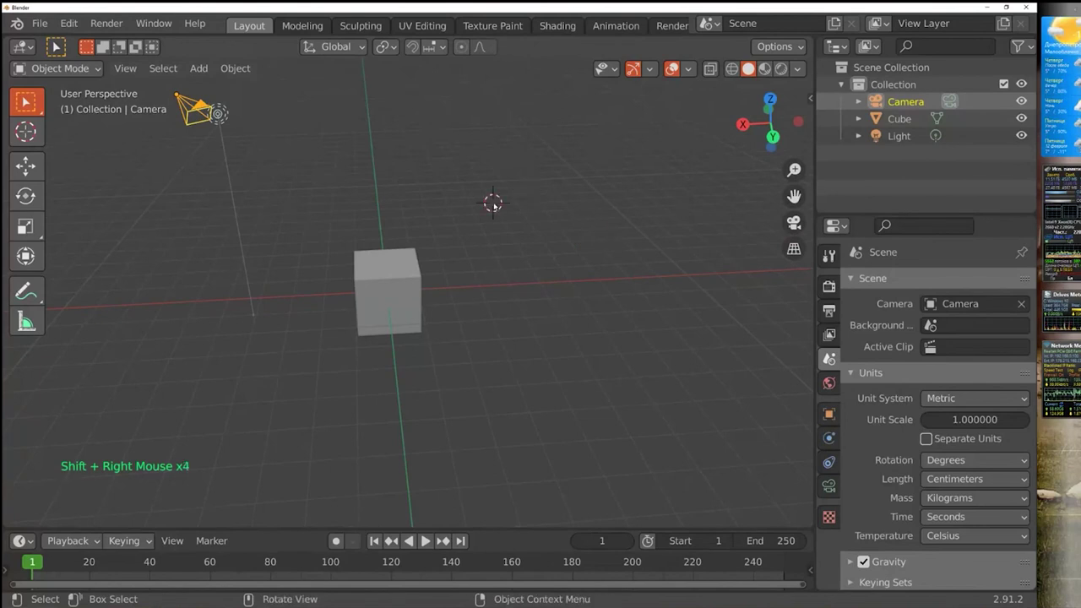
right_click(588, 225)
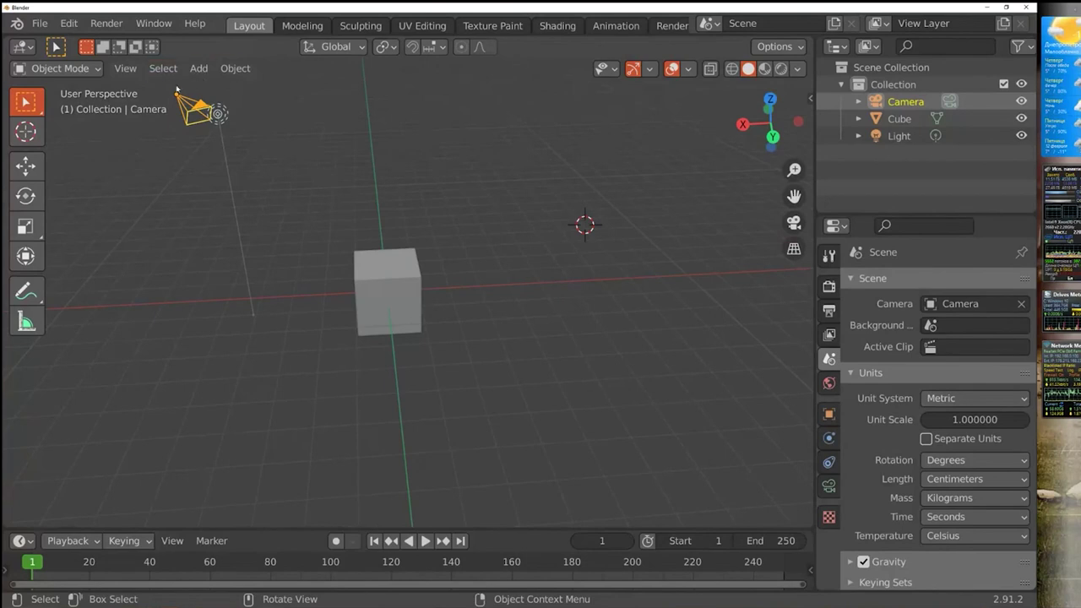
Add a plane, a second cube, a UV sphere and a cylinder at separate cursor spots
click(199, 73)
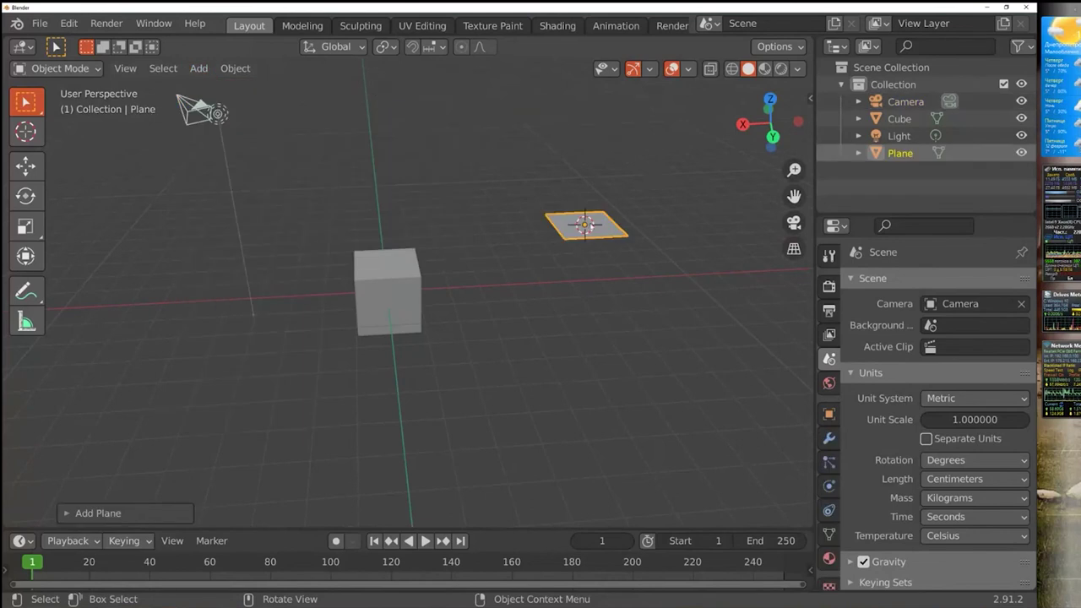
right_click(412, 161)
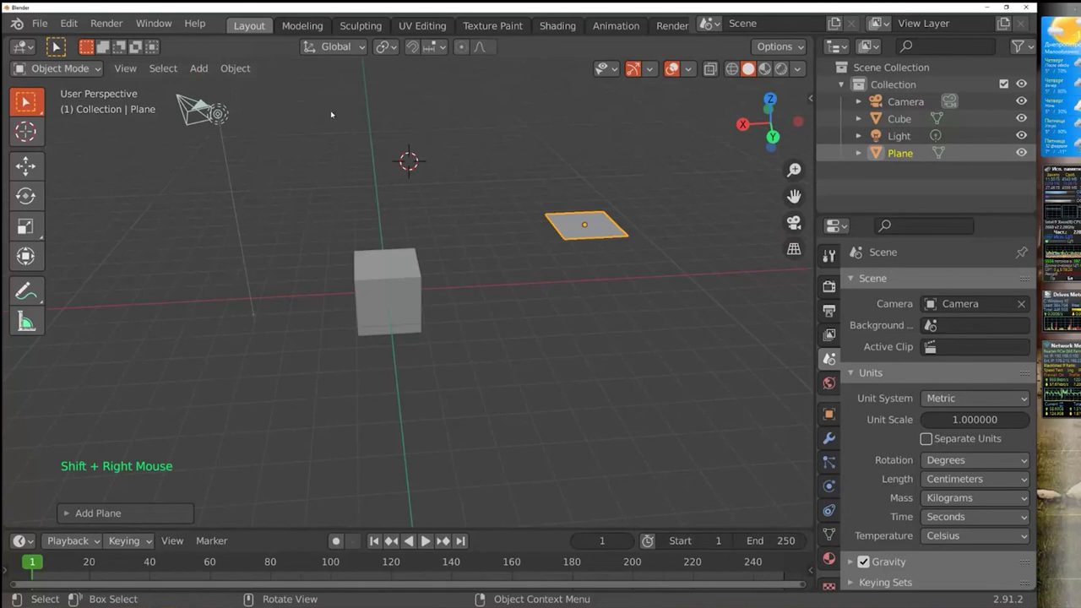
click(201, 77)
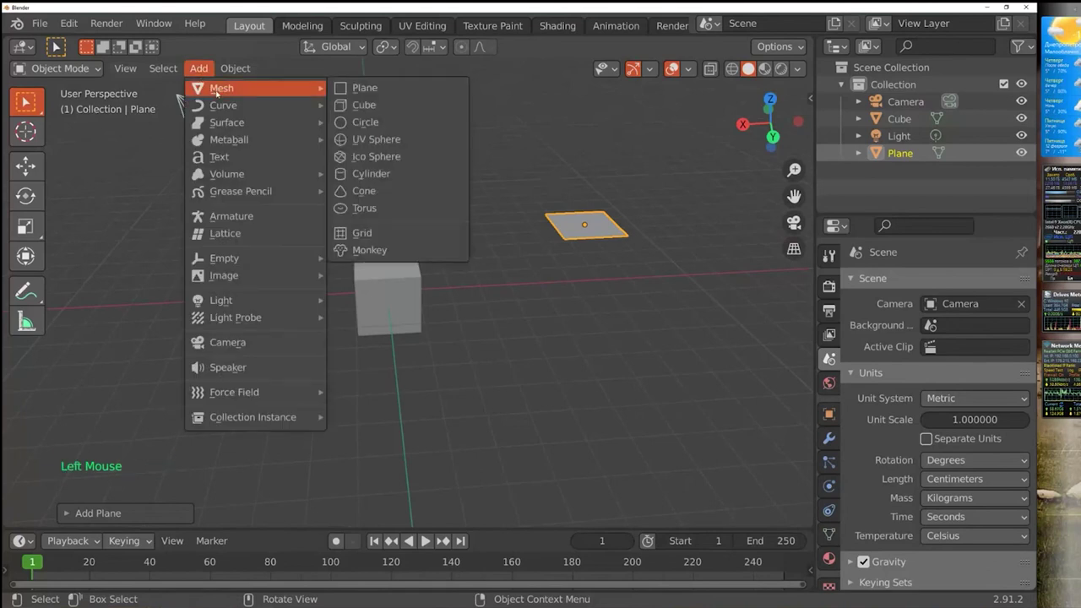
right_click(574, 136)
click(203, 70)
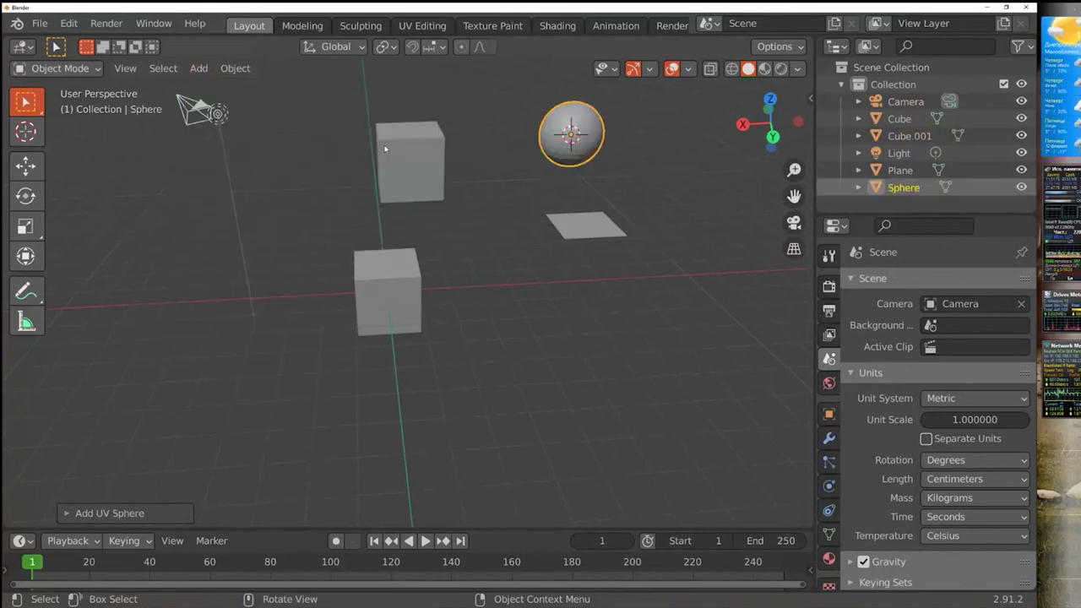
right_click(253, 189)
click(196, 71)
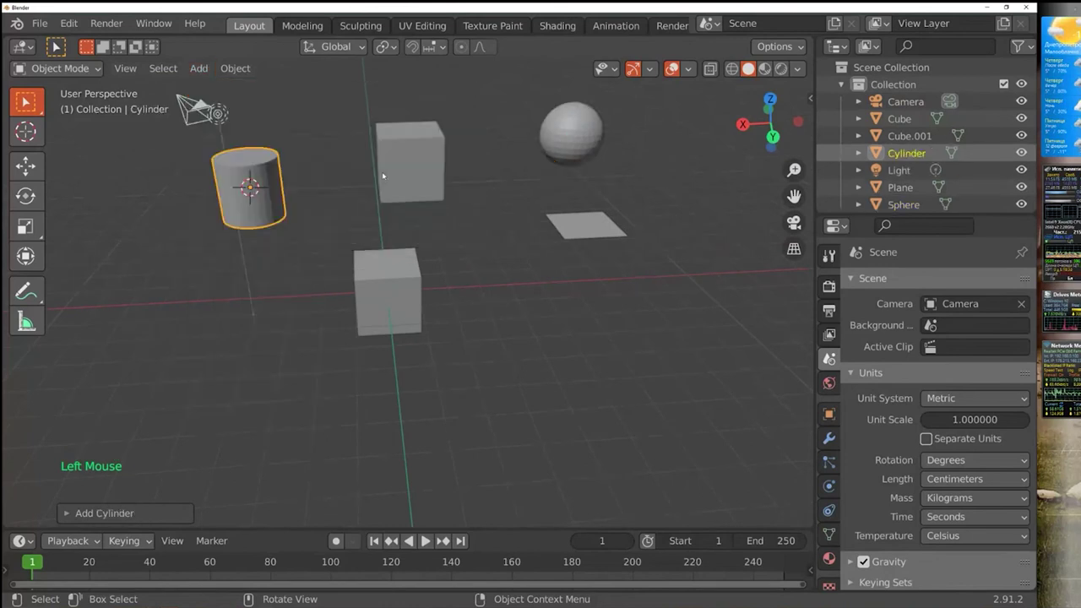
Move the 3D cursor around several empty spots among the new shapes
middle_click(469, 281)
right_click(598, 305)
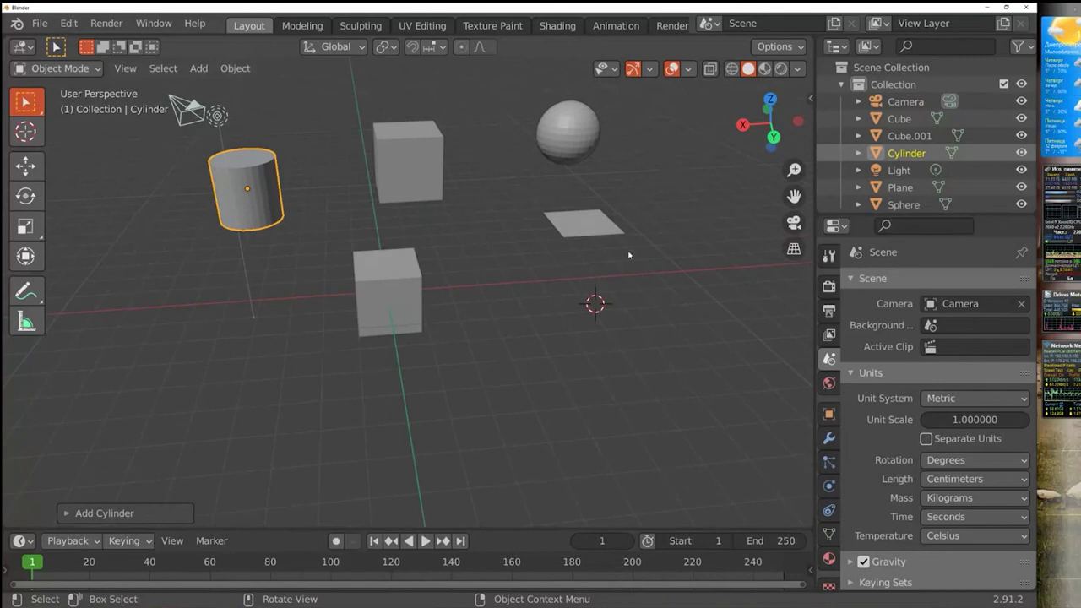
right_click(652, 191)
right_click(692, 288)
right_click(599, 358)
right_click(478, 229)
right_click(488, 146)
right_click(739, 230)
right_click(456, 371)
right_click(160, 287)
right_click(157, 253)
right_click(546, 312)
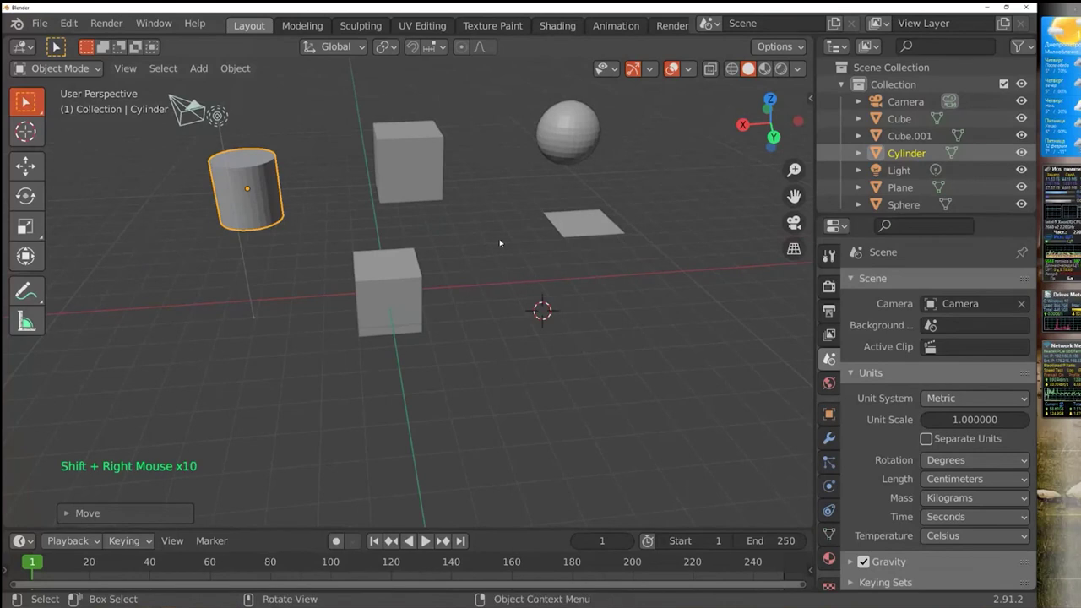
Deselect the cylinder and leave the 3D cursor just right of the front cube
click(495, 228)
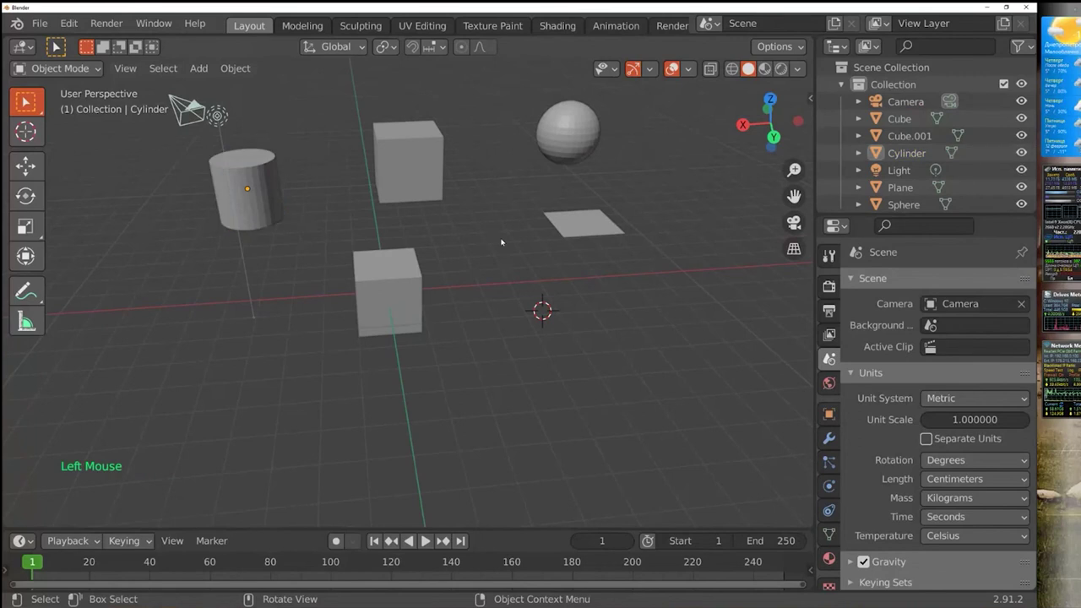
right_click(501, 194)
right_click(659, 177)
right_click(675, 304)
right_click(575, 353)
right_click(504, 264)
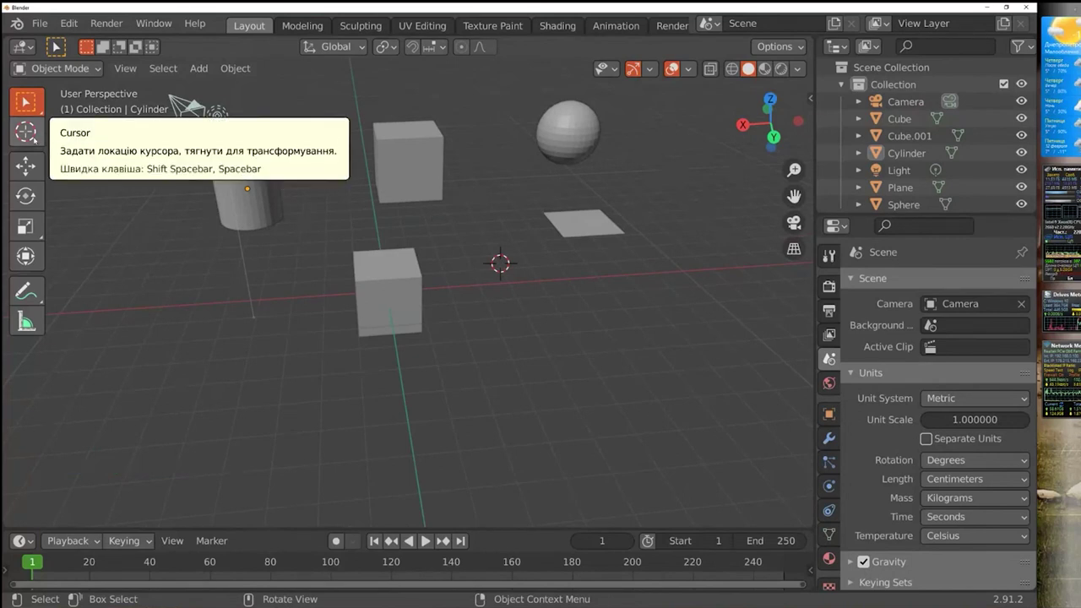
Use the Cursor tool to place the 3D cursor right of the sphere, then return to Select Box
click(36, 137)
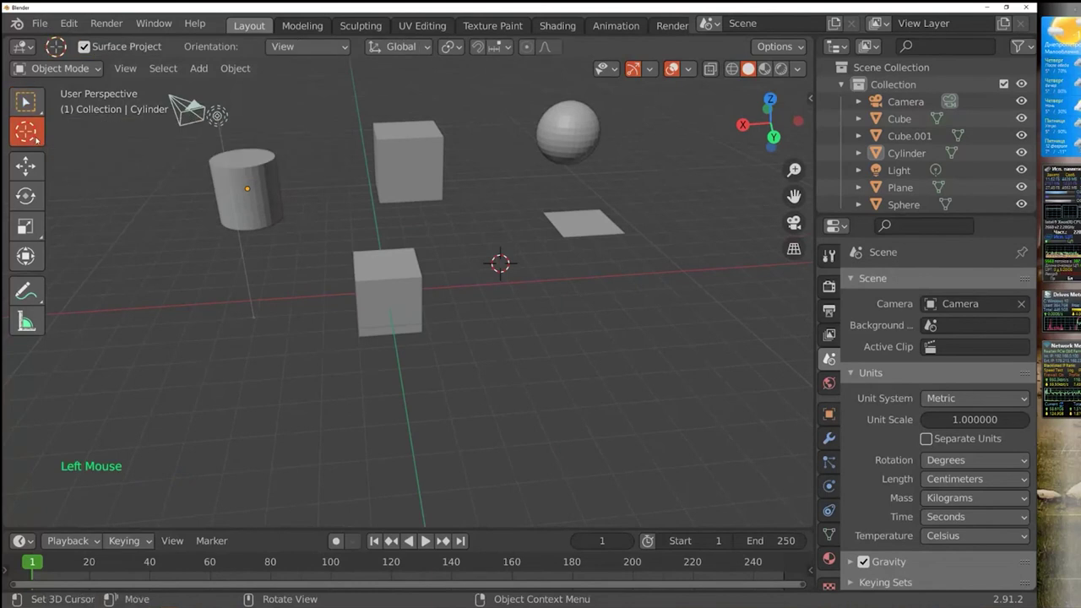
click(490, 168)
click(666, 186)
click(671, 317)
click(505, 290)
click(520, 197)
click(531, 277)
click(688, 202)
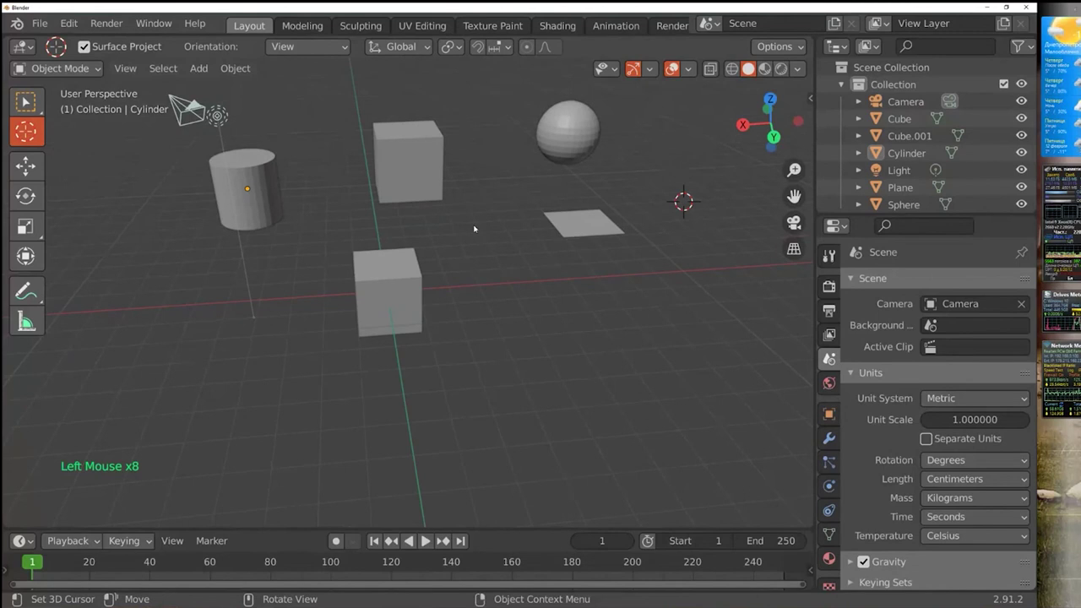
click(30, 108)
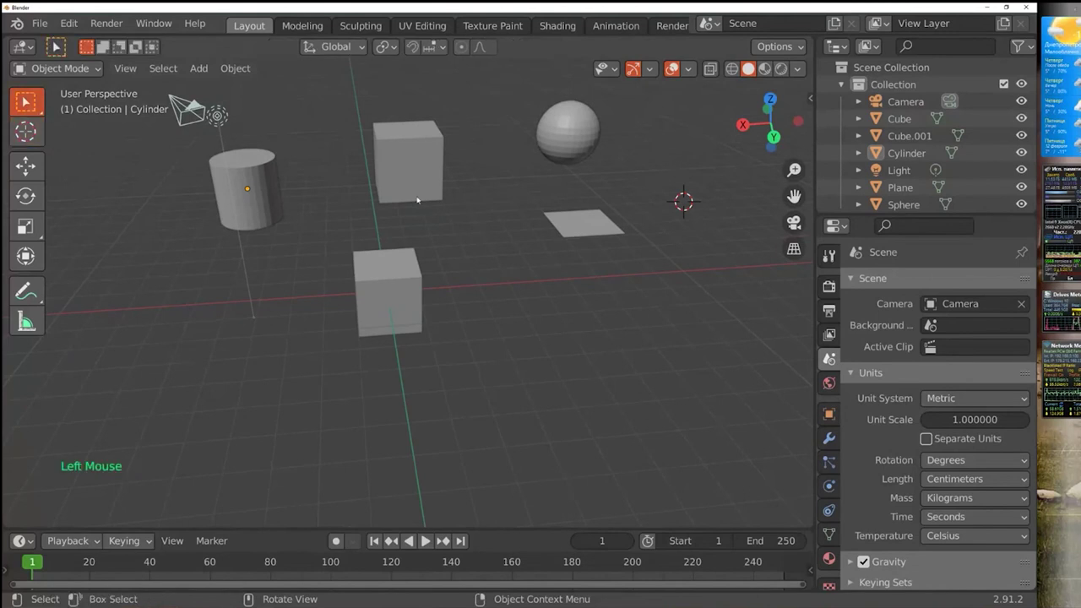
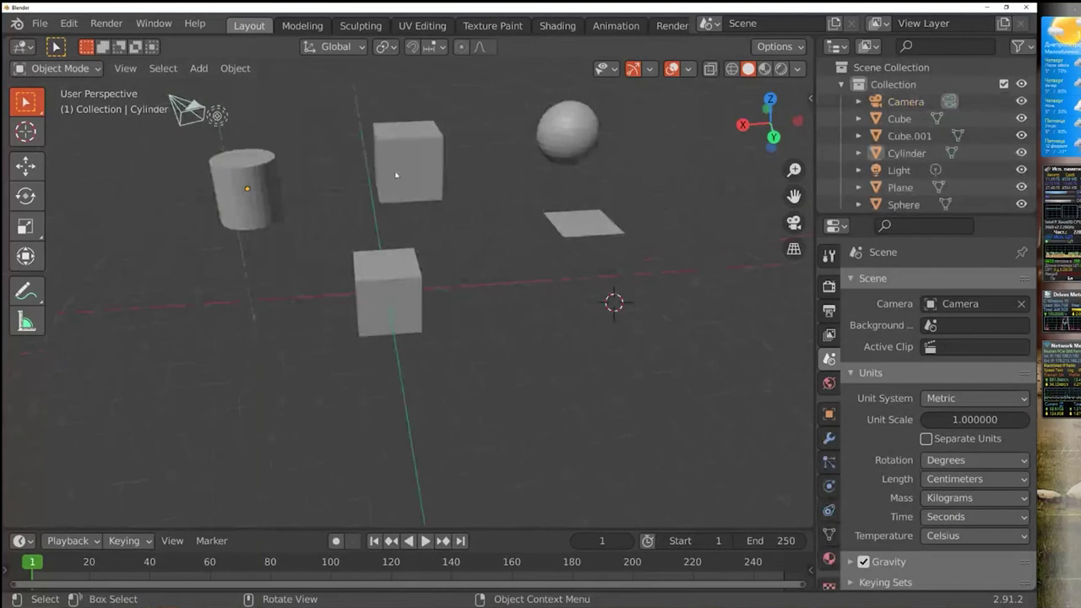
Select the cubes, sphere, plane and cylinder one at a time to try single selection
click(420, 150)
click(577, 129)
click(594, 231)
click(400, 288)
click(239, 178)
click(418, 145)
click(560, 132)
click(585, 227)
click(402, 288)
click(273, 176)
click(436, 134)
click(579, 129)
click(576, 200)
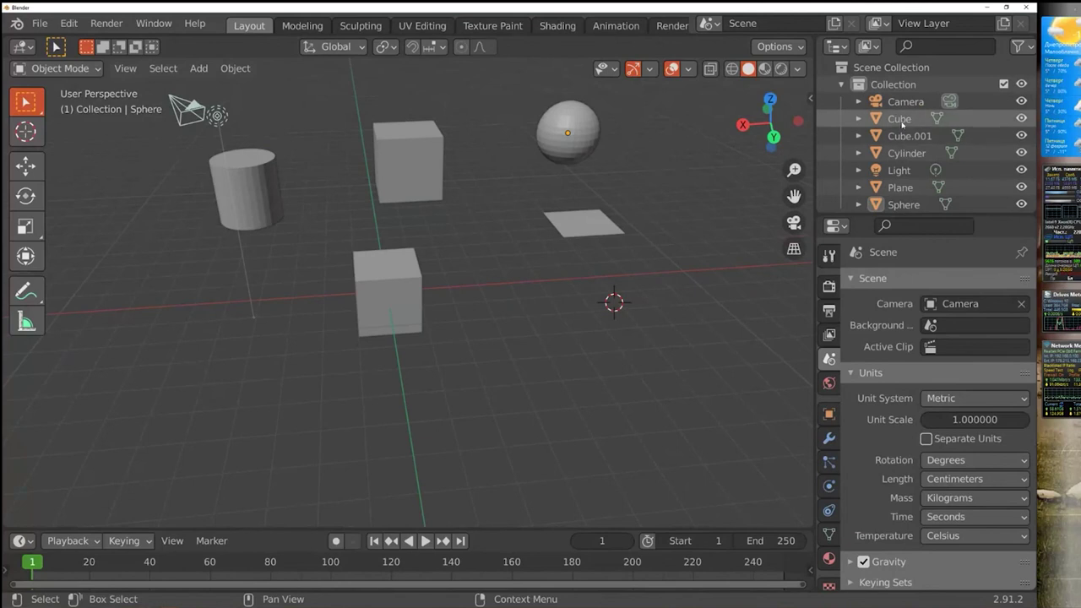
Make the cylinder the active object, then clear the selection with the box-select tool
scroll(down, 3)
click(904, 141)
click(901, 170)
click(901, 193)
click(427, 178)
click(235, 177)
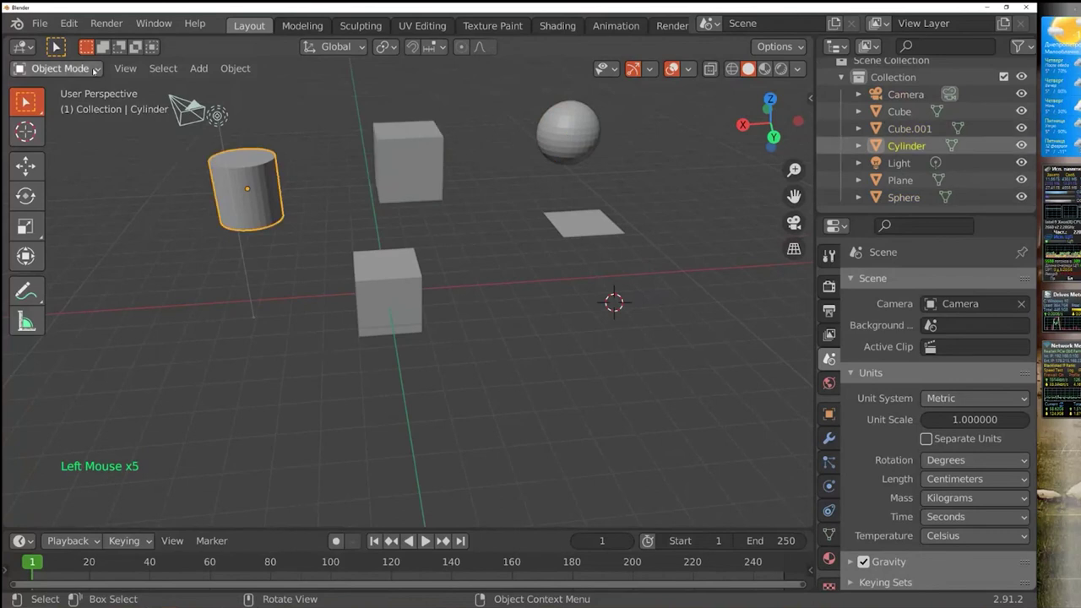
click(38, 105)
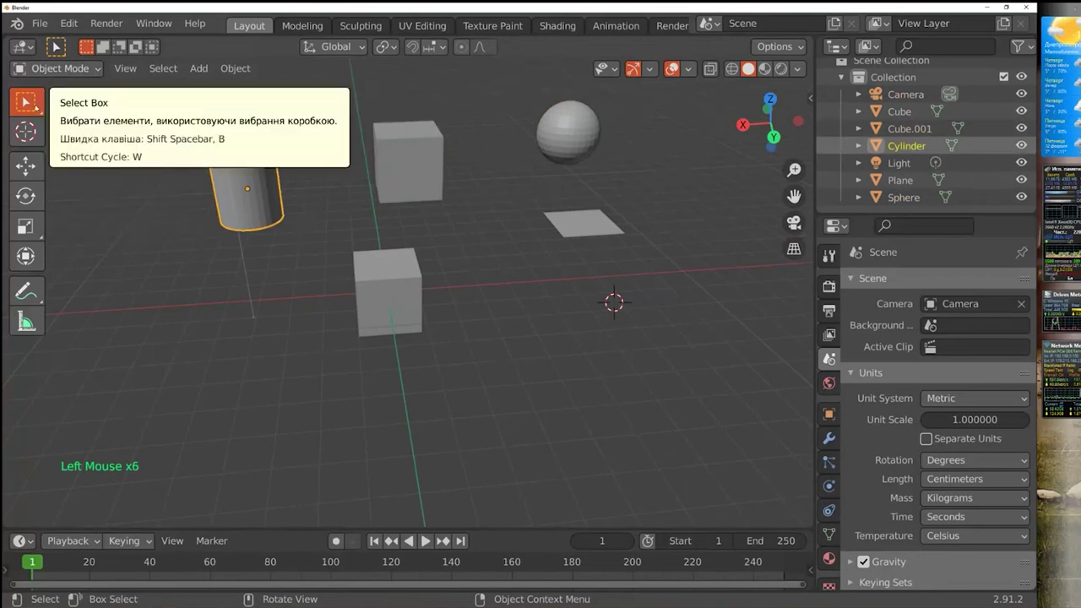
click(38, 106)
click(38, 106)
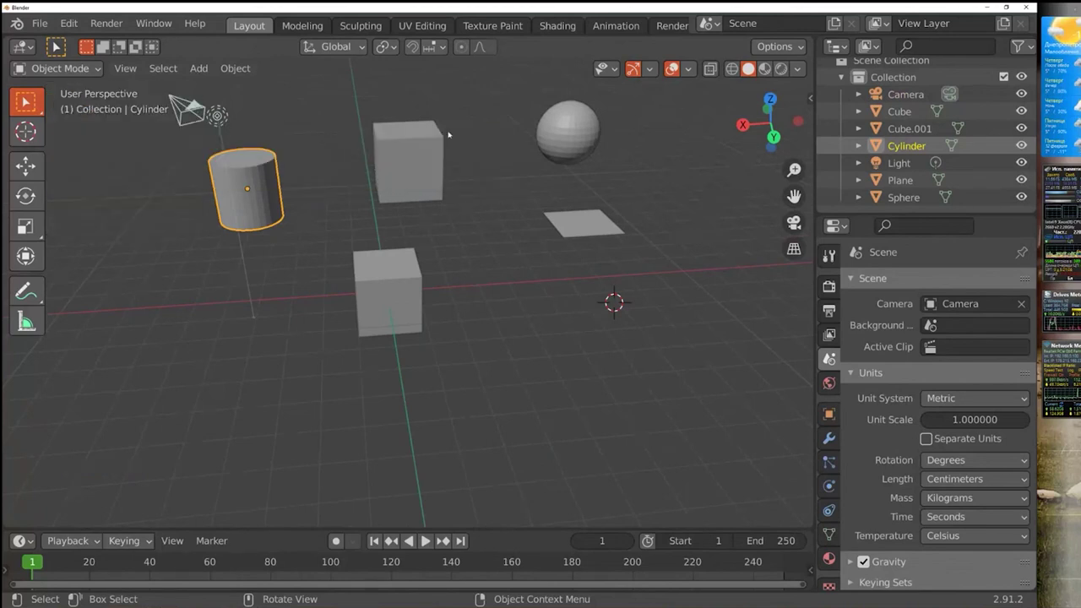
click(313, 91)
click(393, 135)
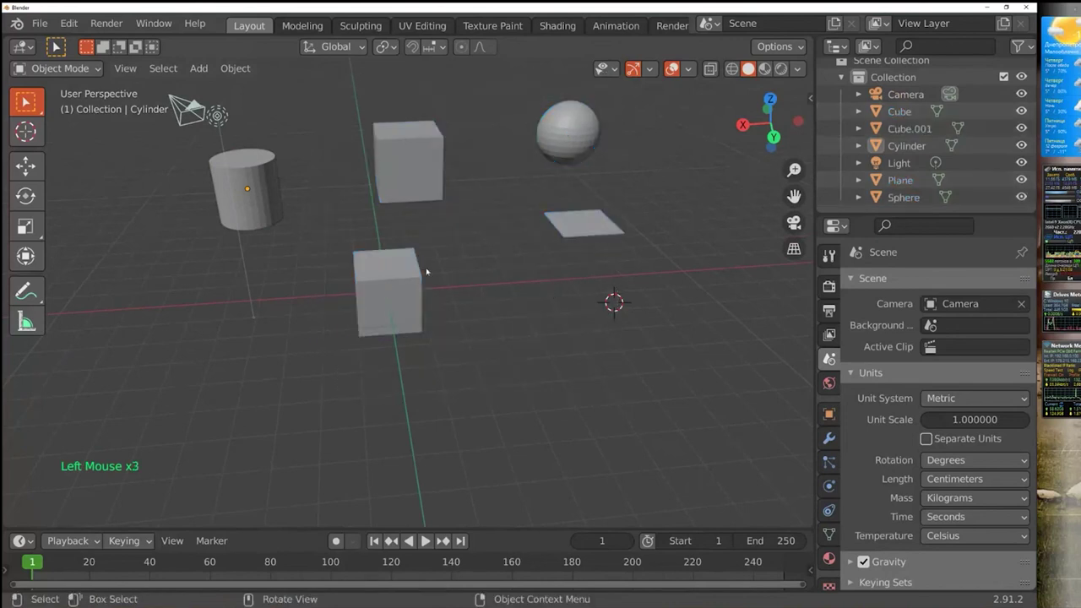
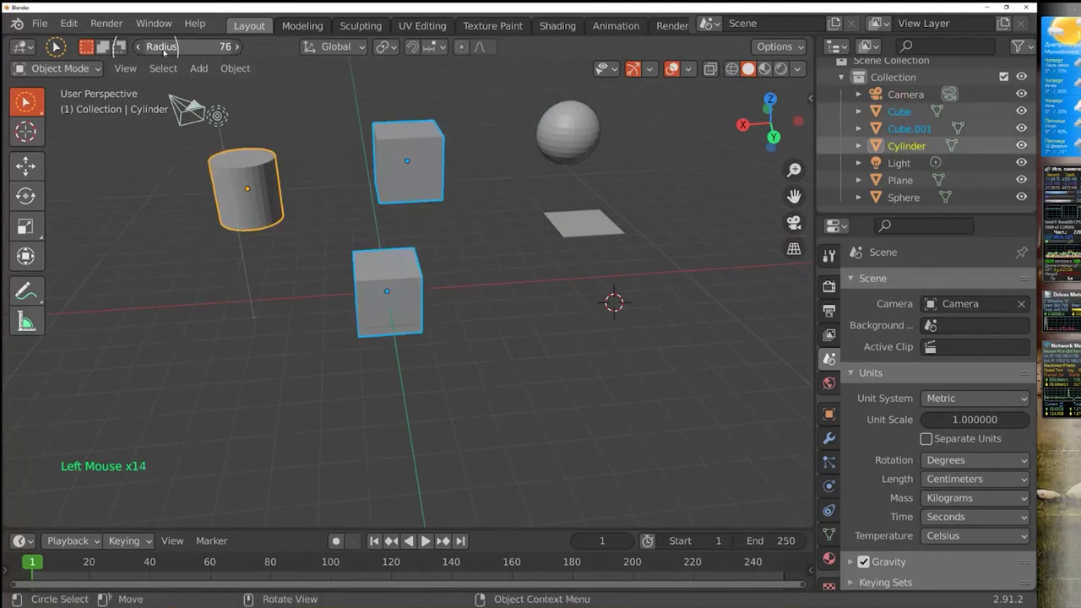
Try the lasso selection tool on the sphere and plane, then the back cube, ending with nothing selected
click(36, 99)
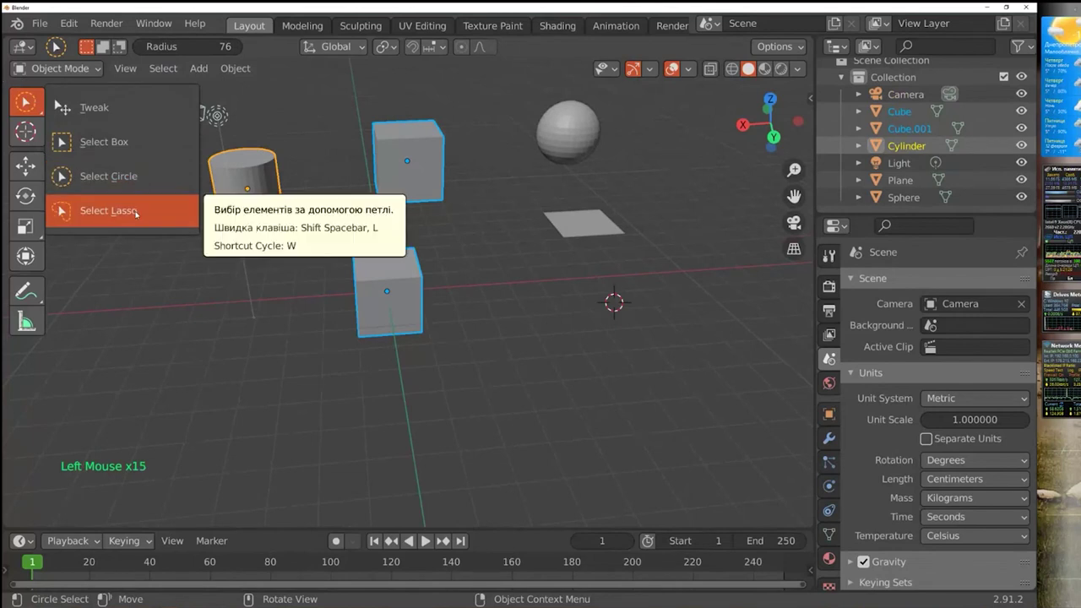
click(695, 264)
click(704, 240)
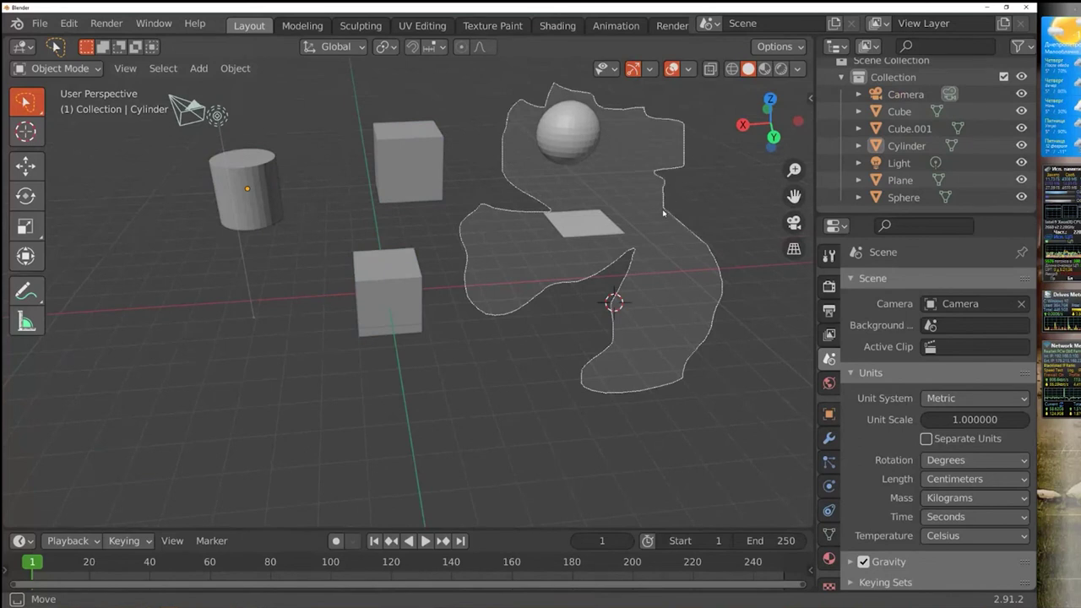
click(448, 105)
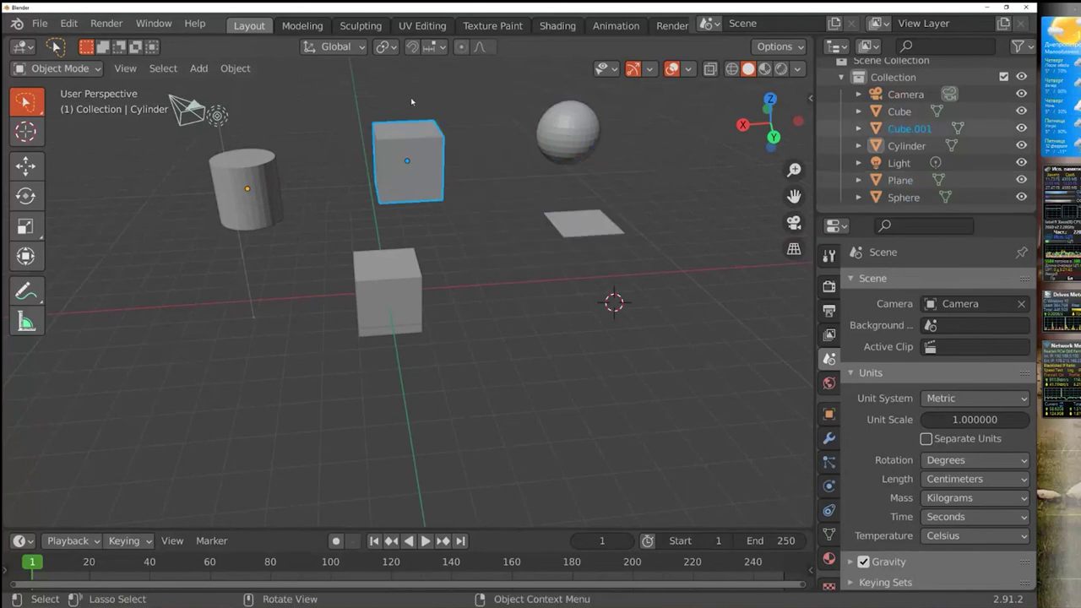
click(580, 191)
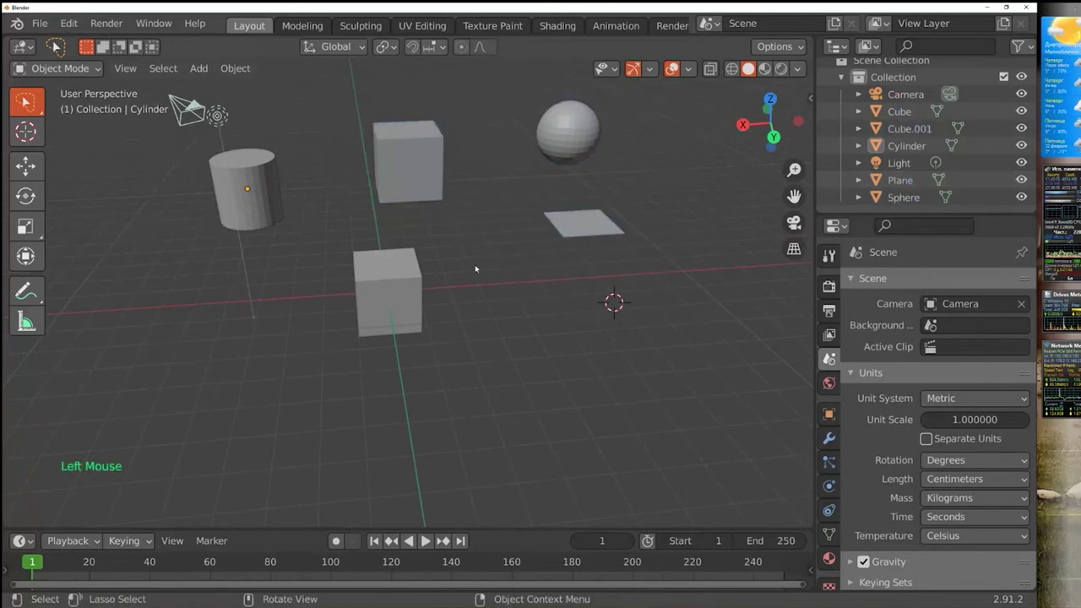
Select Cube.001 with the Move tool and start dragging it toward the lower cube
click(28, 105)
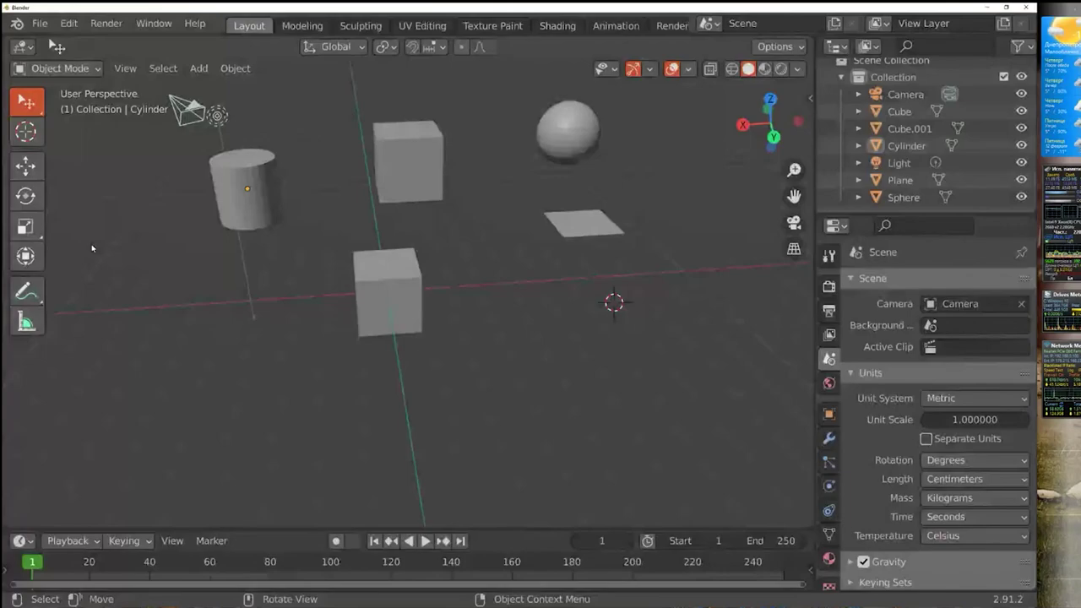
click(66, 191)
click(401, 158)
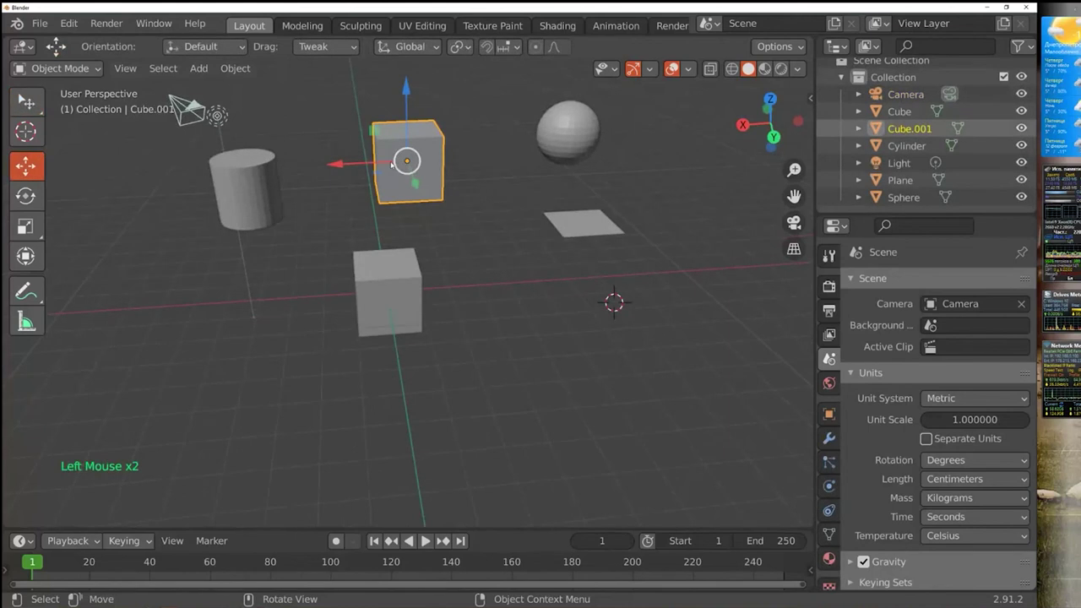
middle_click(468, 224)
middle_click(509, 247)
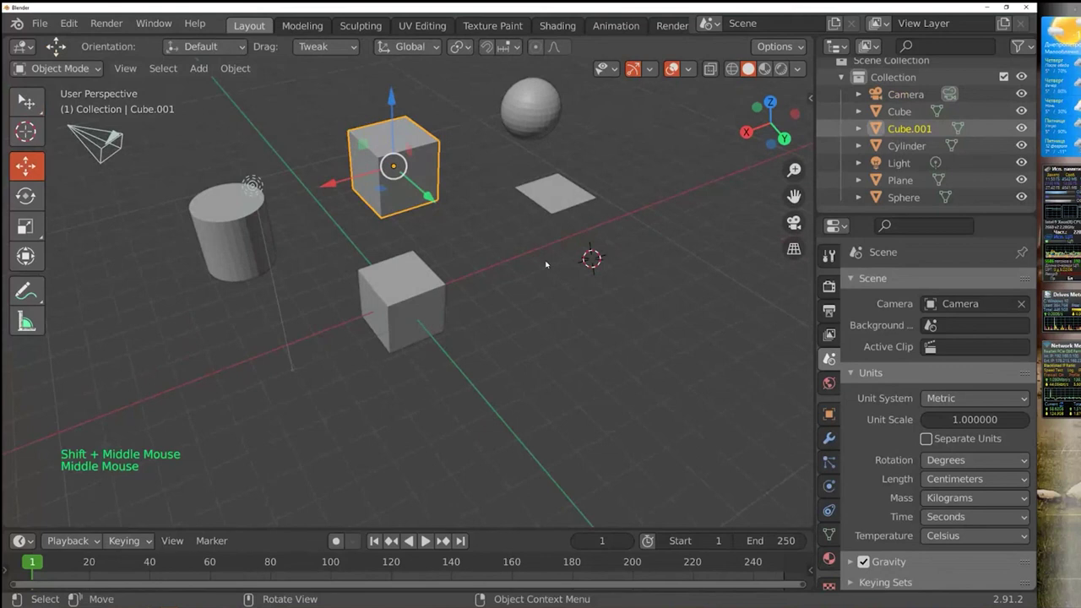
click(422, 188)
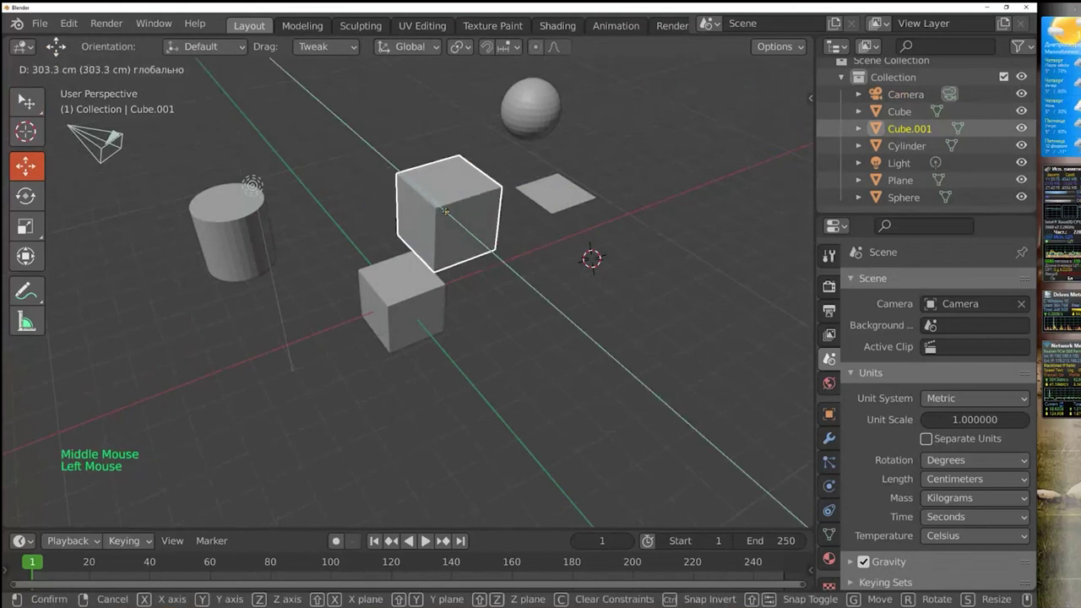
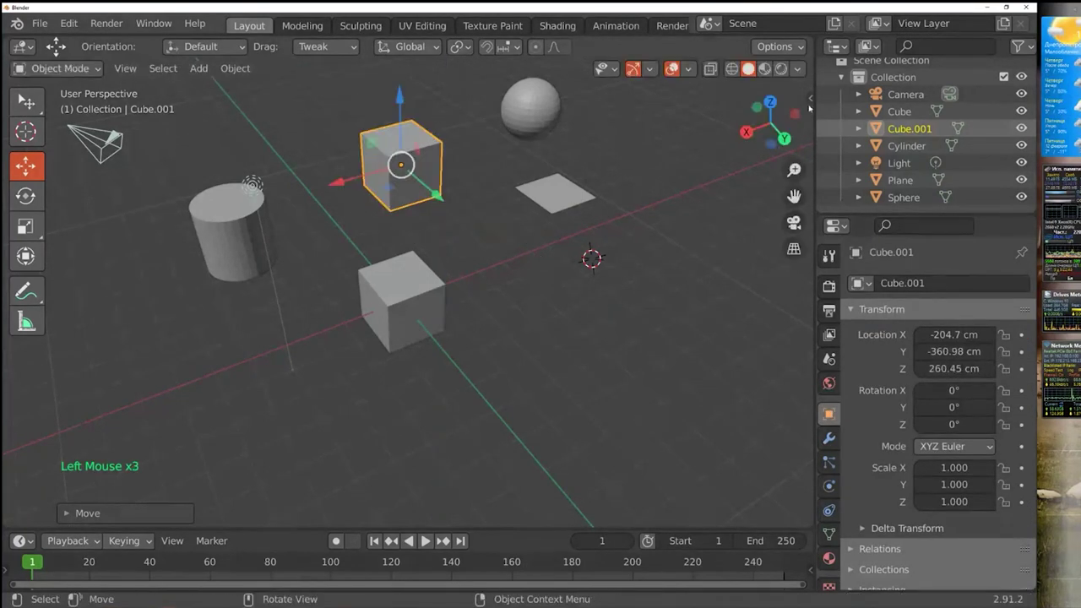
Show Cube.001's Transform values in the sidebar Item tab
click(813, 102)
click(808, 138)
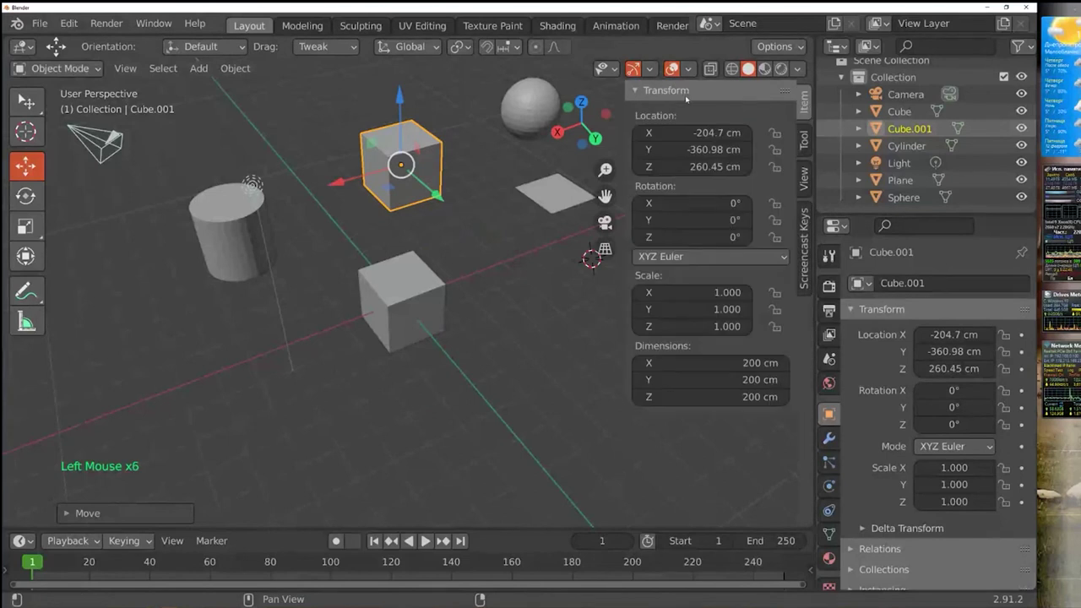
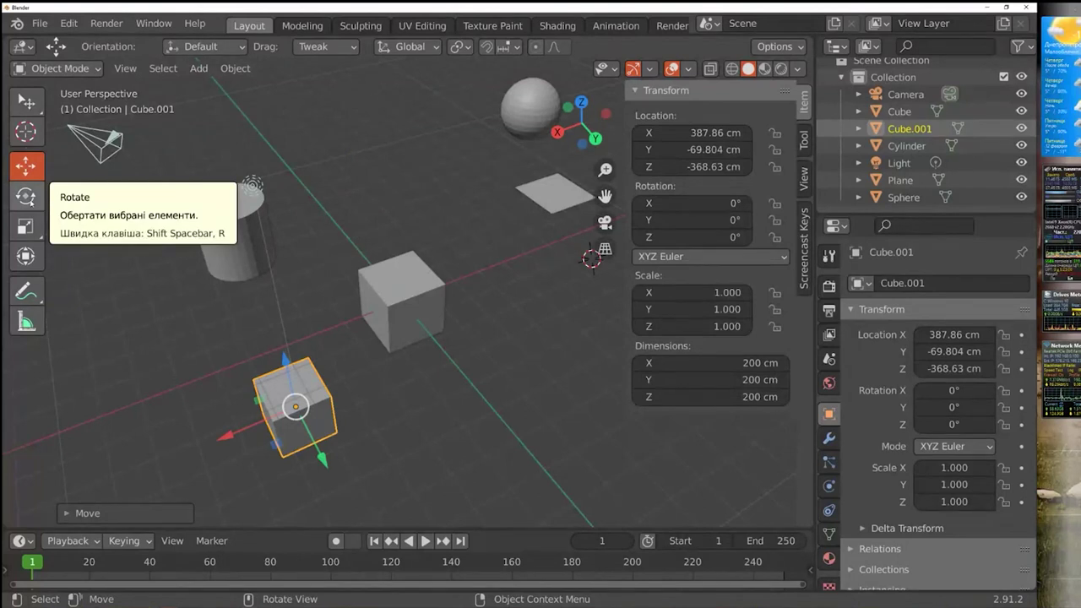
Select the original Cube at the origin with the Rotate tool active
click(33, 201)
click(413, 279)
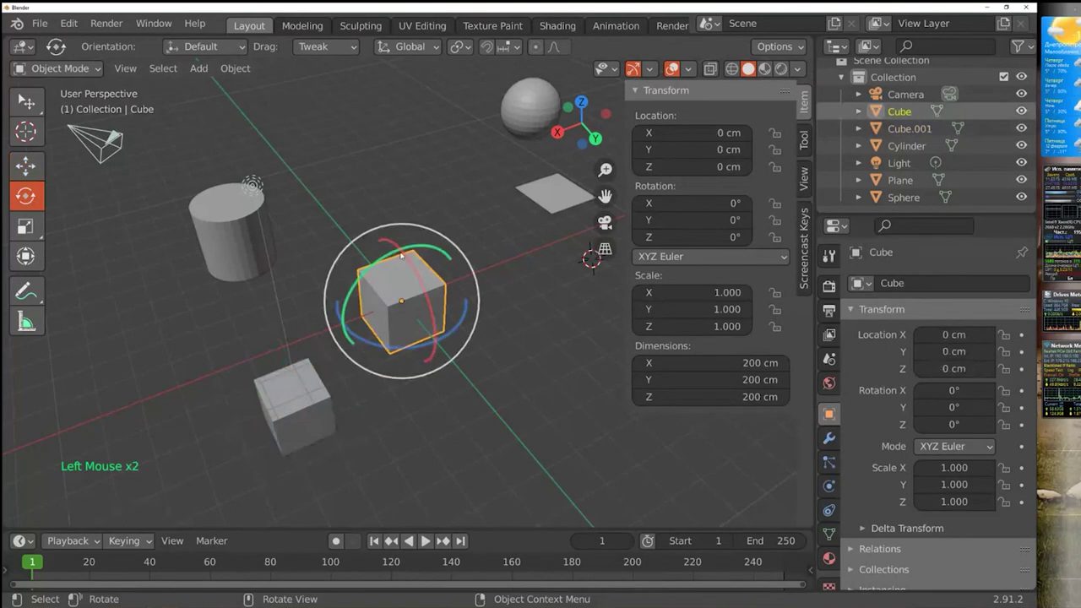
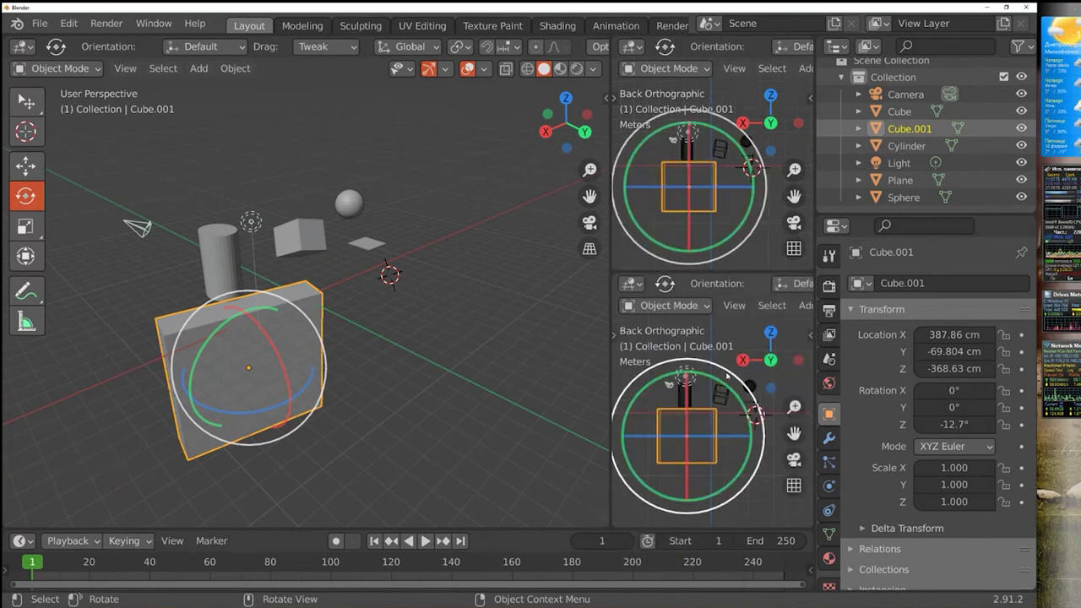
Join the extra orthographic side views back into the single main viewport
click(733, 333)
middle_click(728, 412)
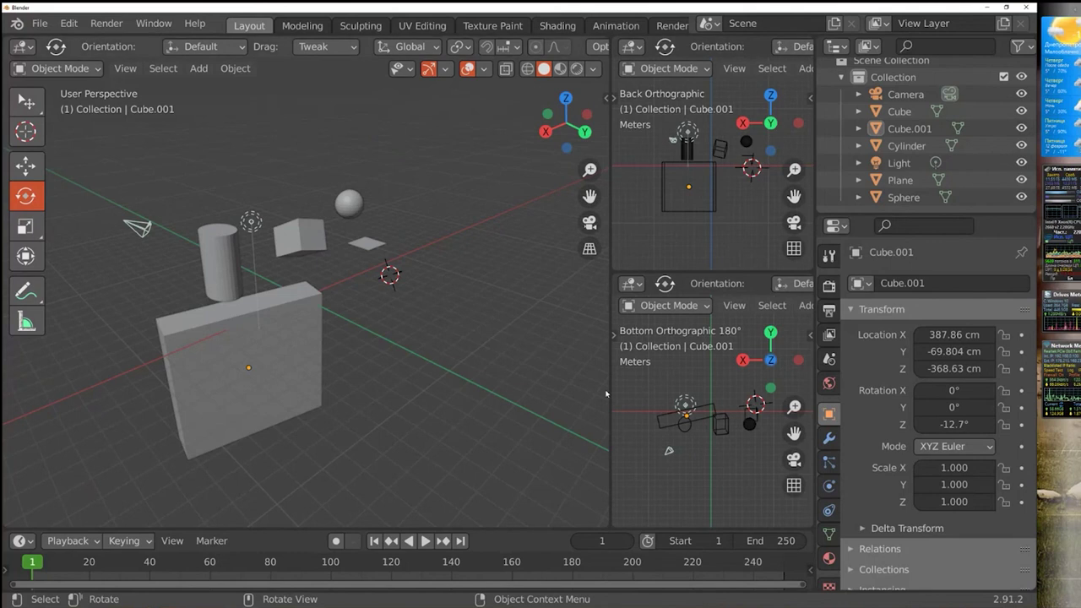
right_click(692, 272)
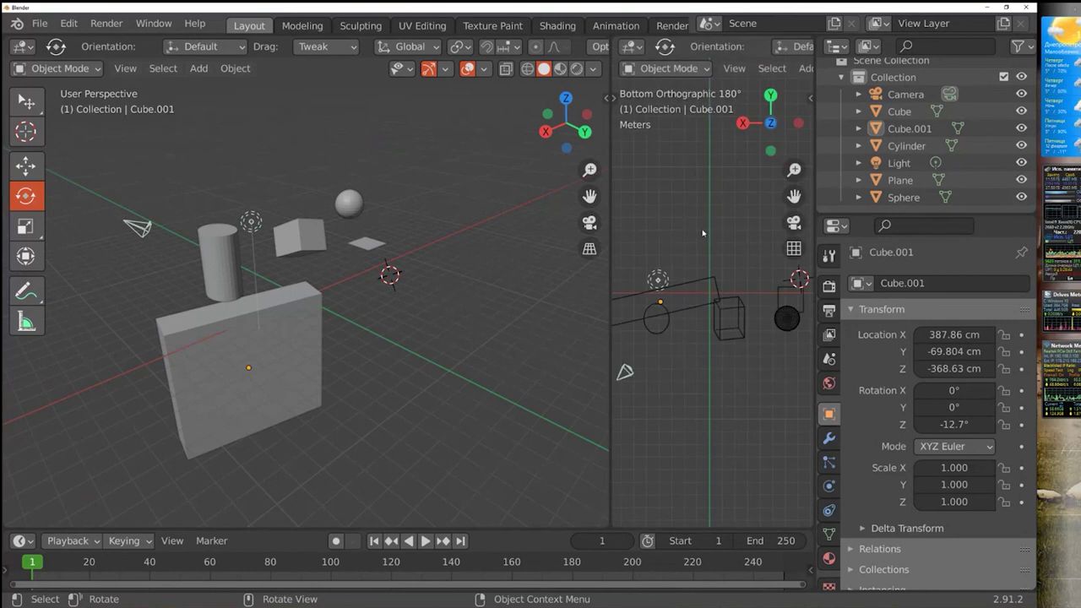
Delete the Cube, Cube.001, Cylinder, Plane and Sphere, leaving only Camera and Light
right_click(614, 256)
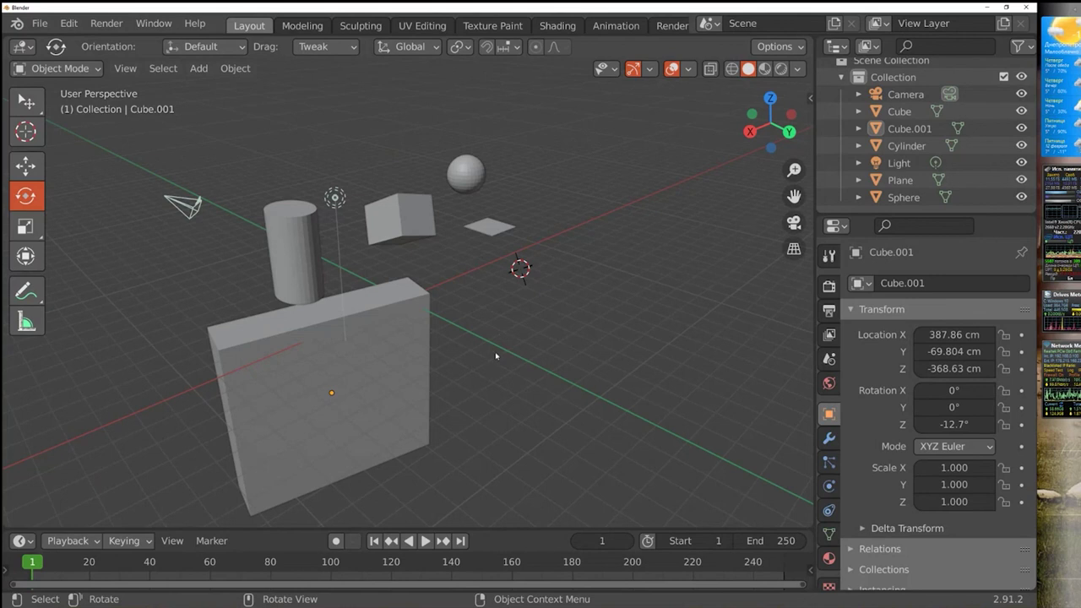
click(42, 111)
click(294, 342)
key(Delete)
click(353, 218)
key(Delete)
click(419, 202)
key(Delete)
click(492, 231)
key(Delete)
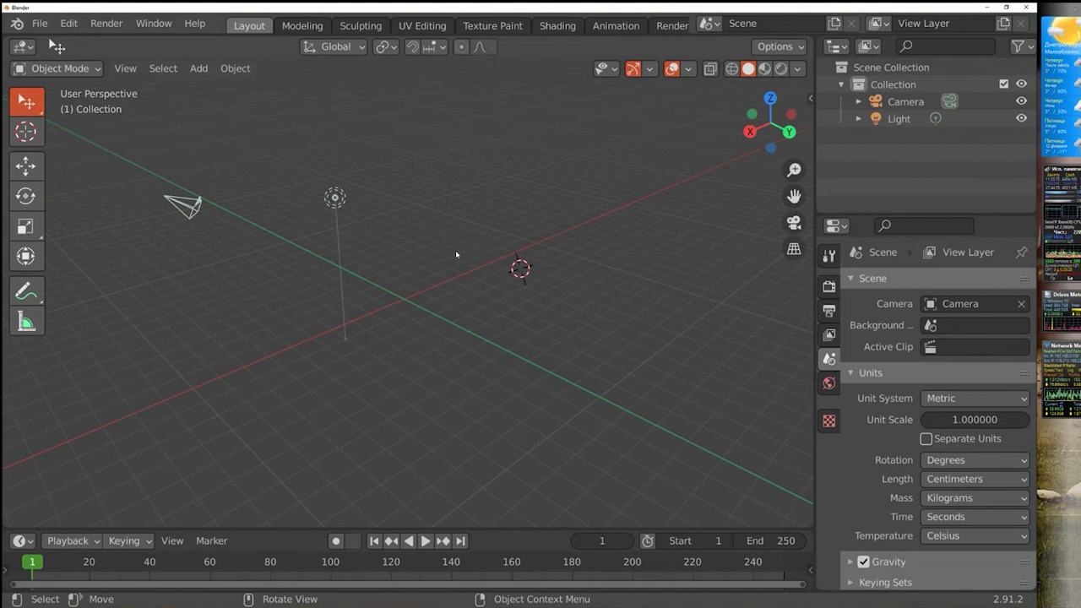
Add a new cube and close in on it as the thin 2 × 60 × 60 cm panel
click(205, 75)
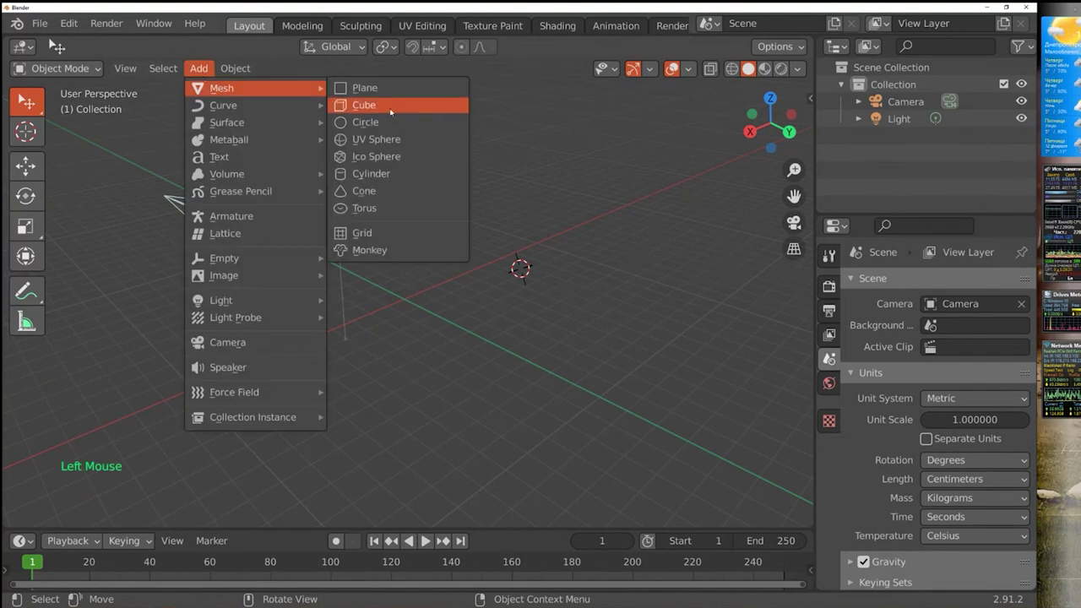
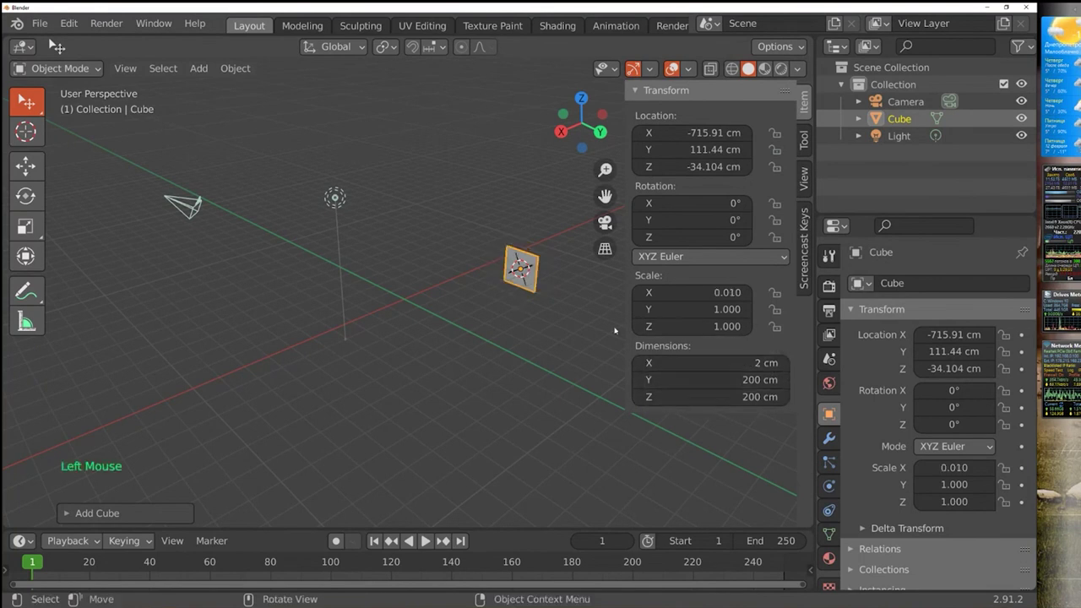
scroll(up, 3)
middle_click(557, 281)
scroll(up, 3)
middle_click(523, 273)
middle_click(539, 266)
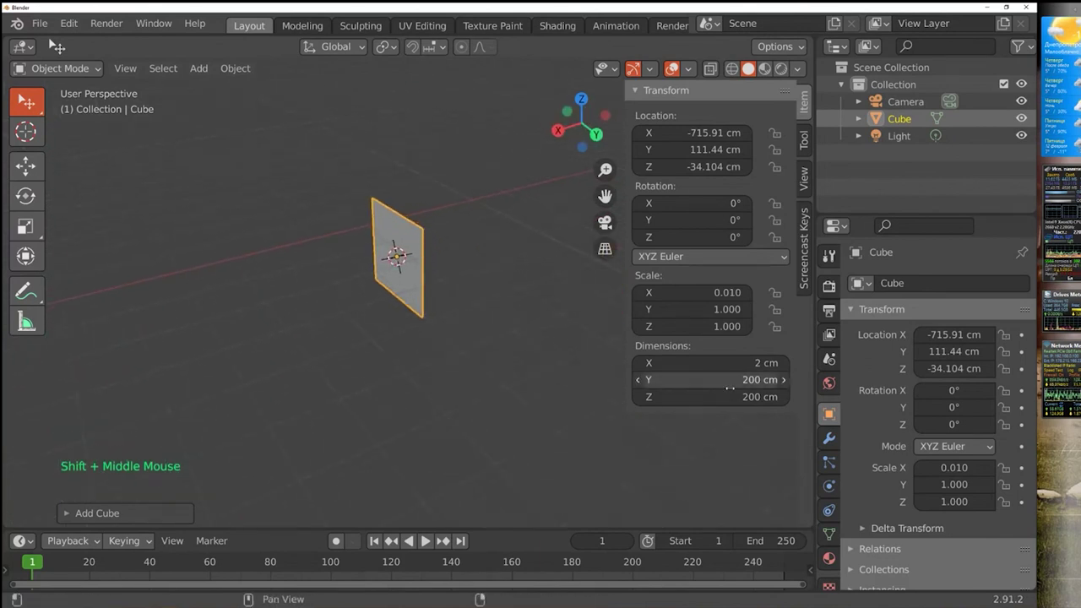
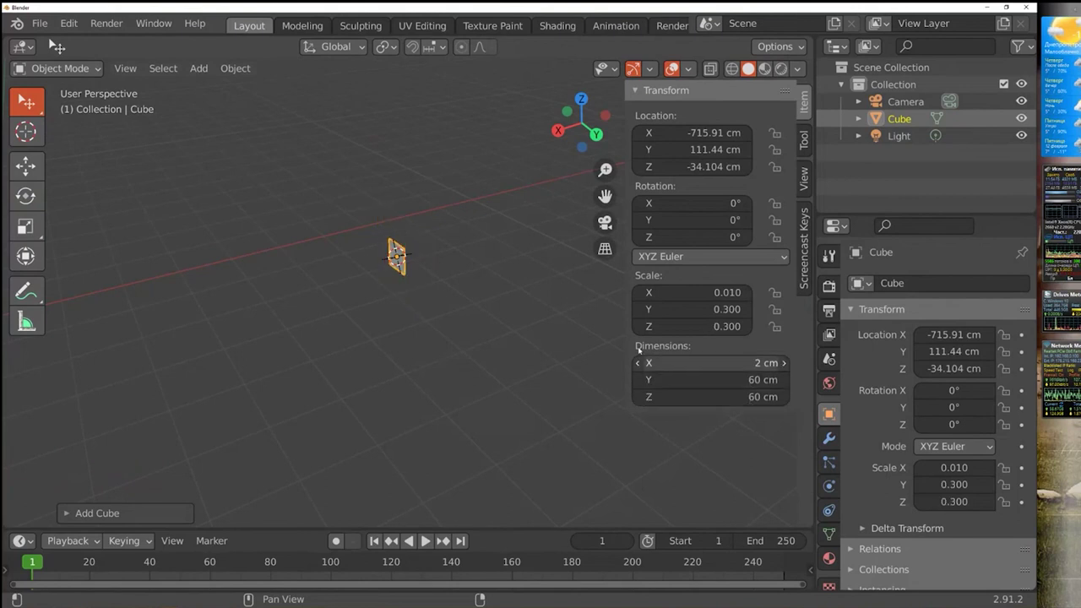
scroll(up, 3)
scroll(up, 3)
middle_click(505, 180)
middle_click(458, 223)
middle_click(439, 209)
middle_click(435, 226)
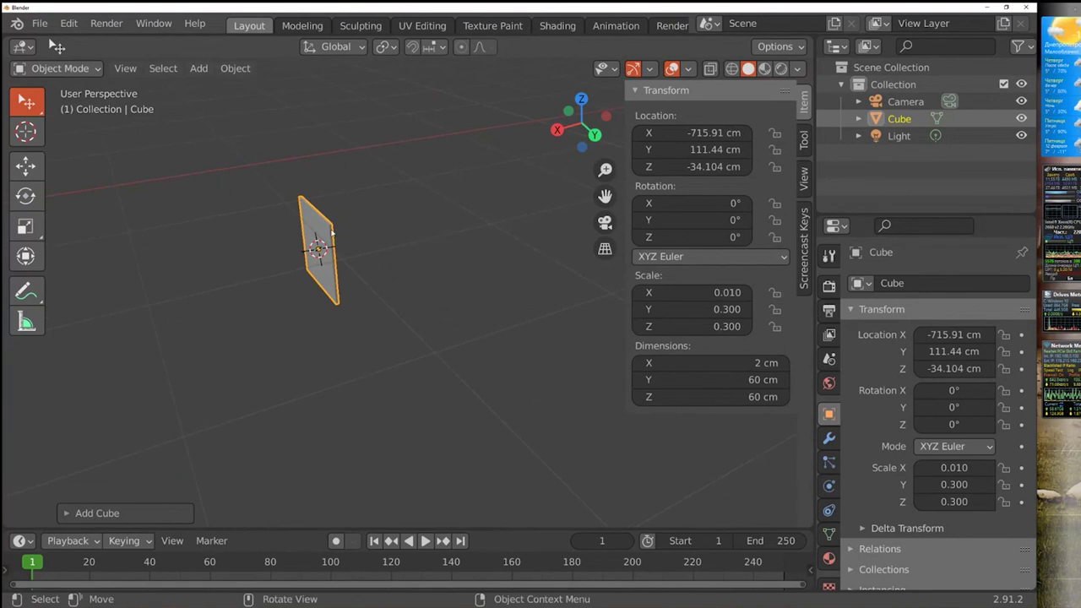
Duplicate the thin panel into Cube.001, Cube.002 and Cube.003 spaced along X
right_click(322, 224)
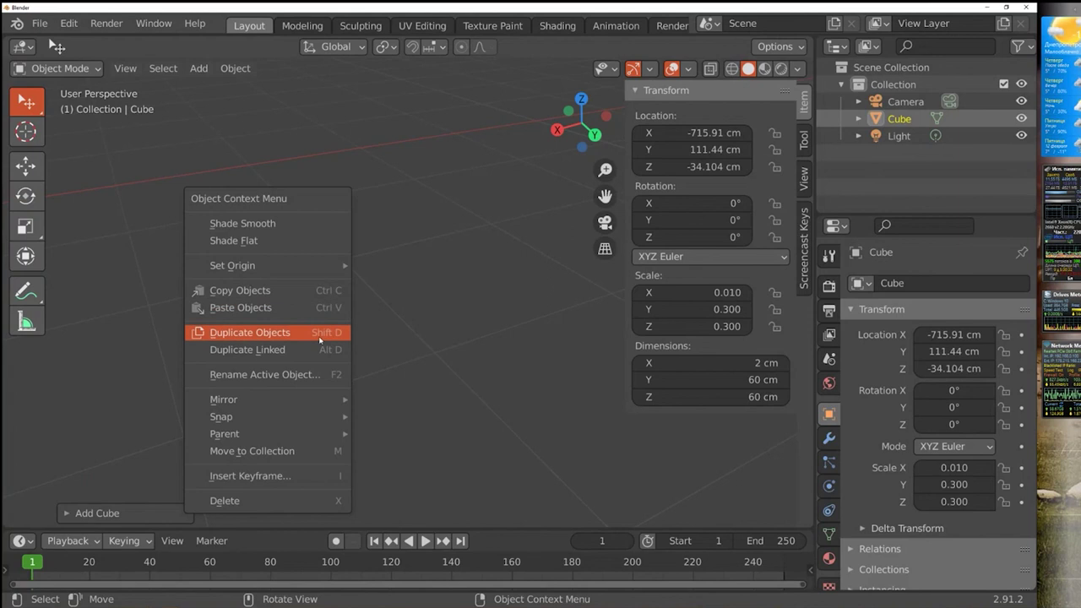
click(407, 283)
click(328, 232)
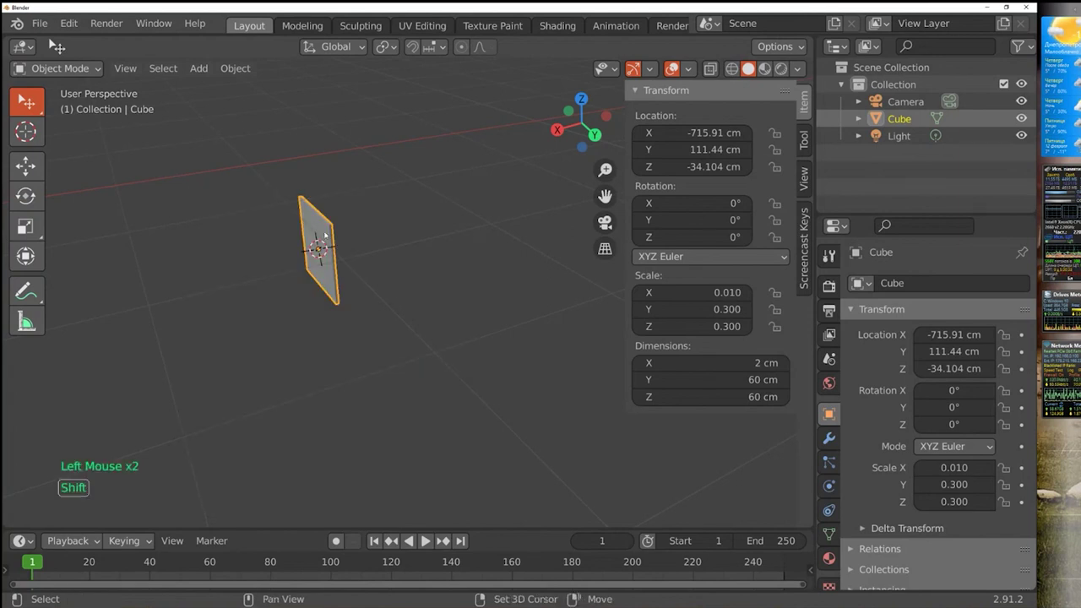
key(shift+d)
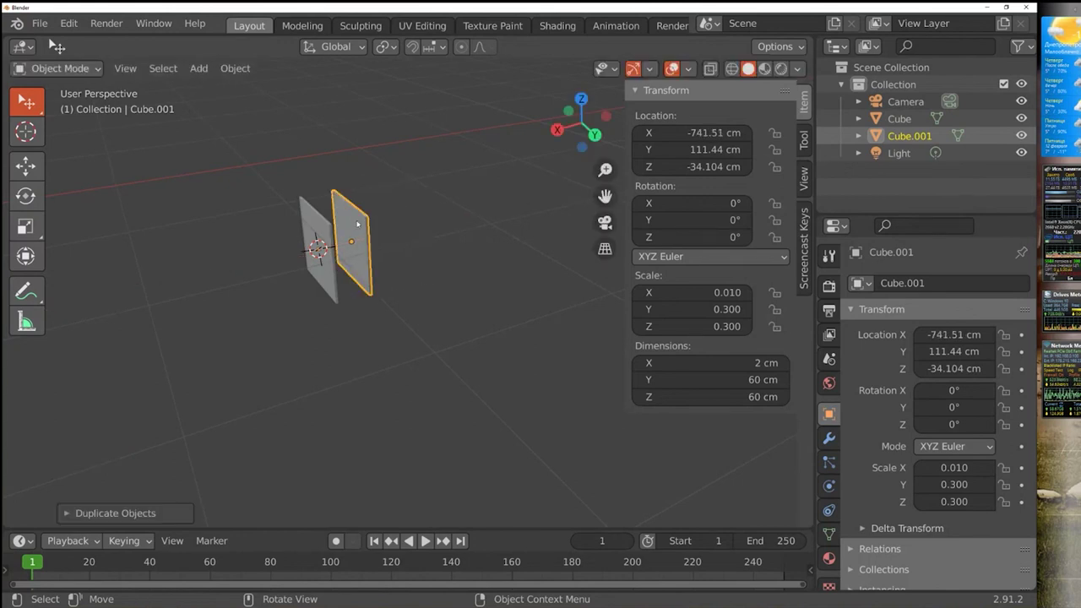
key(shift+d)
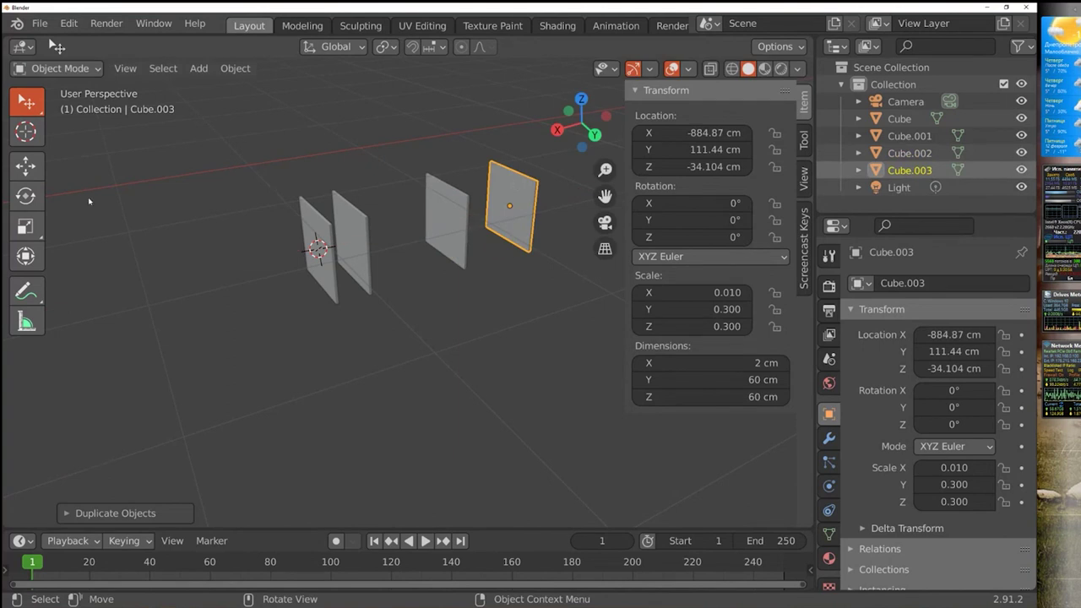
Rotate the fourth panel Cube.003 by 90° about Y so it lies flat
click(34, 195)
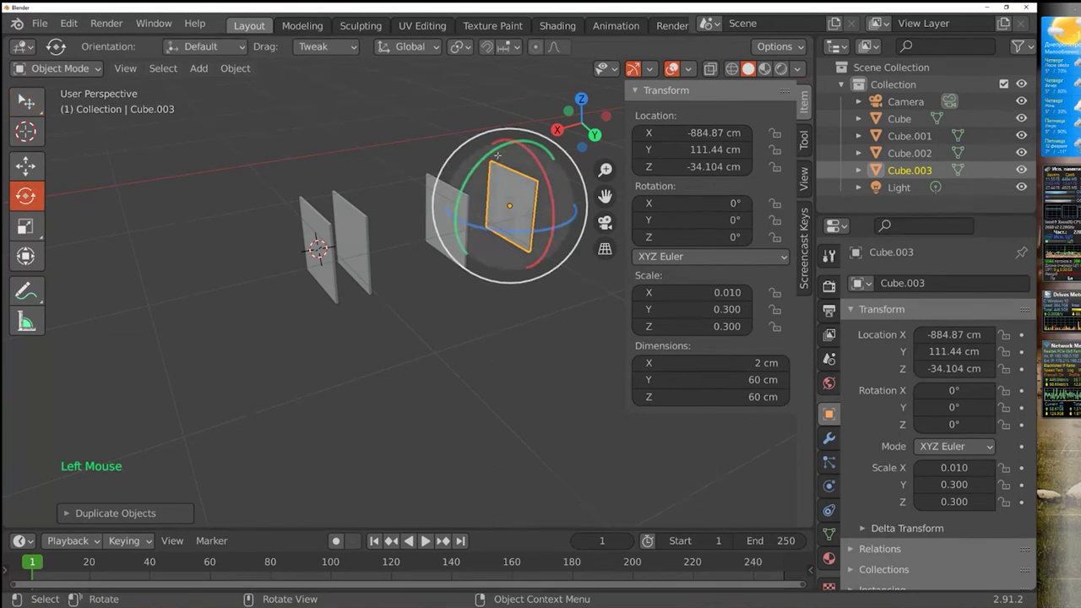
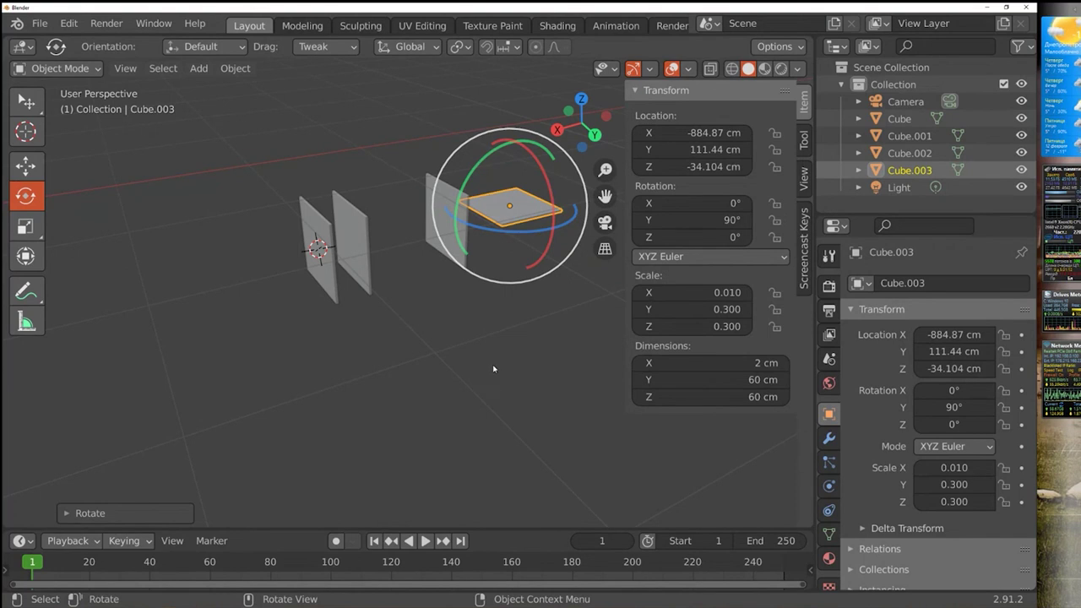
middle_click(499, 362)
scroll(down, 3)
scroll(down, 3)
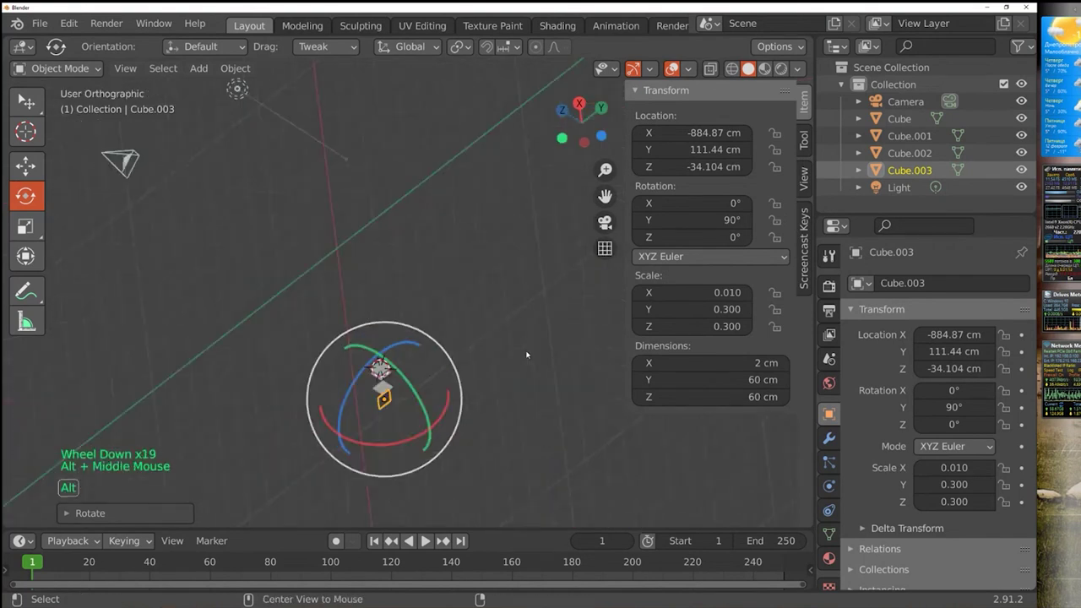
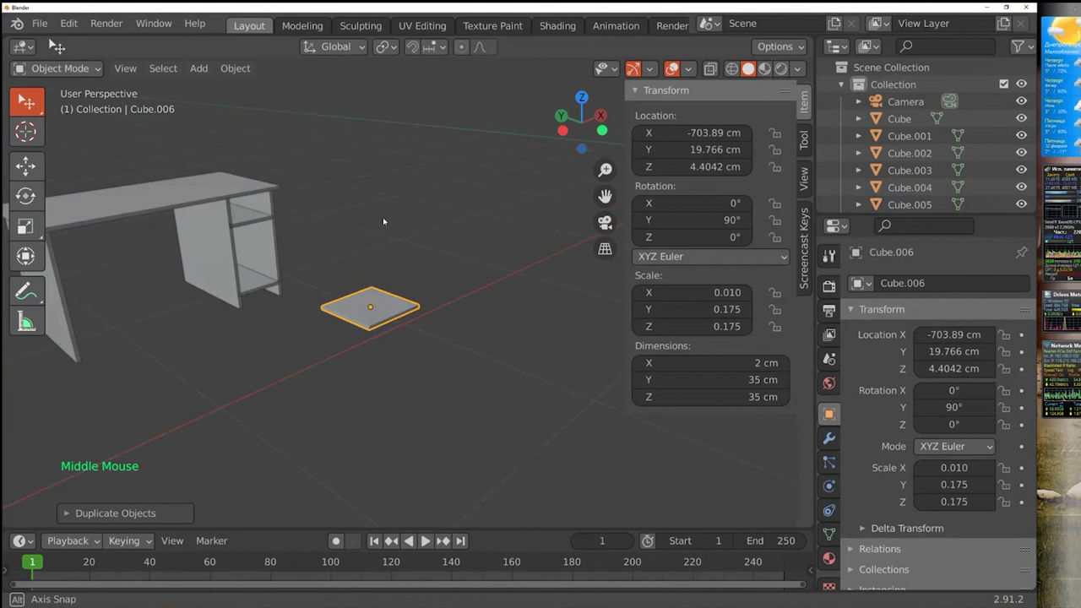
Raise the seat panel Cube.006 along Z to about 25.8 cm height
middle_click(430, 368)
key(g)
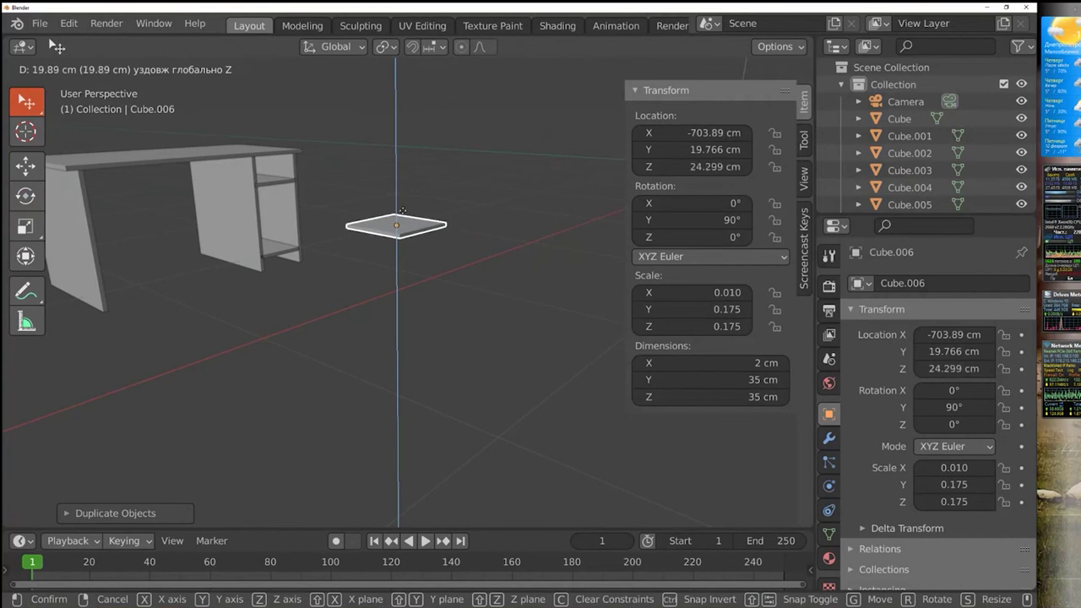
middle_click(450, 267)
middle_click(489, 255)
key(z)
click(453, 310)
Orbit and zoom around the raised seat to check it, then select Cube.006
scroll(down, 3)
scroll(up, 3)
scroll(up, 3)
middle_click(544, 247)
middle_click(422, 274)
scroll(up, 3)
middle_click(441, 261)
scroll(up, 3)
middle_click(430, 294)
click(516, 299)
middle_click(479, 337)
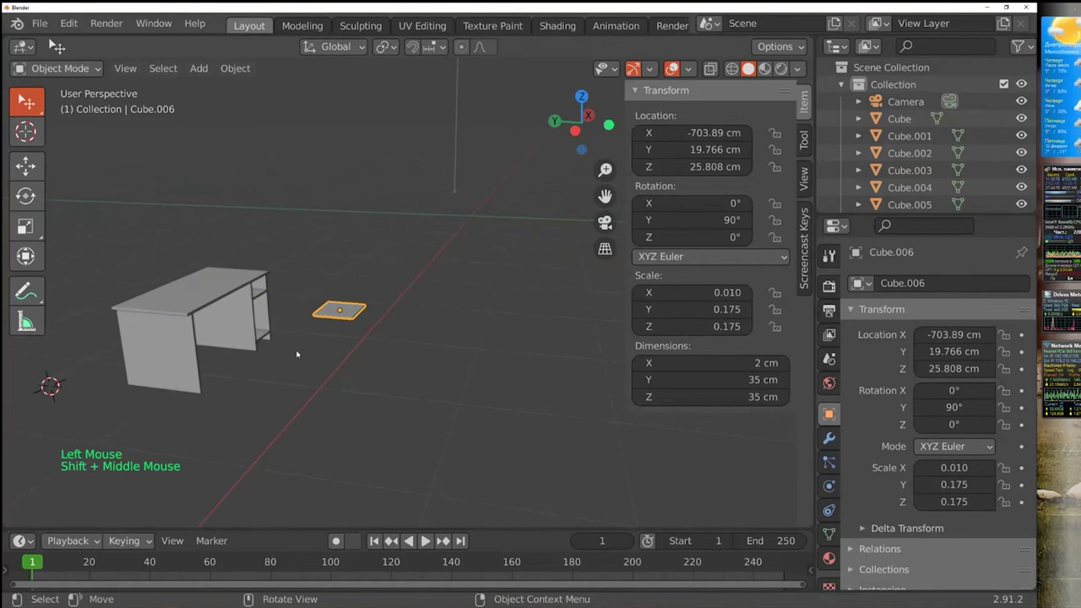
Duplicate the seat panel as Cube.007 for the first chair leg
key(shift+d)
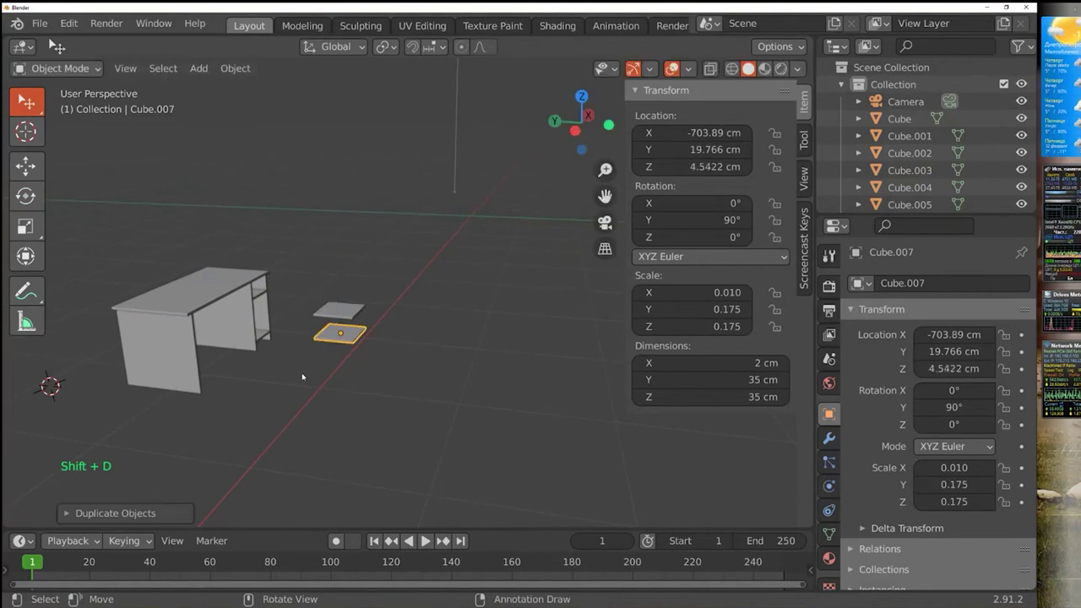
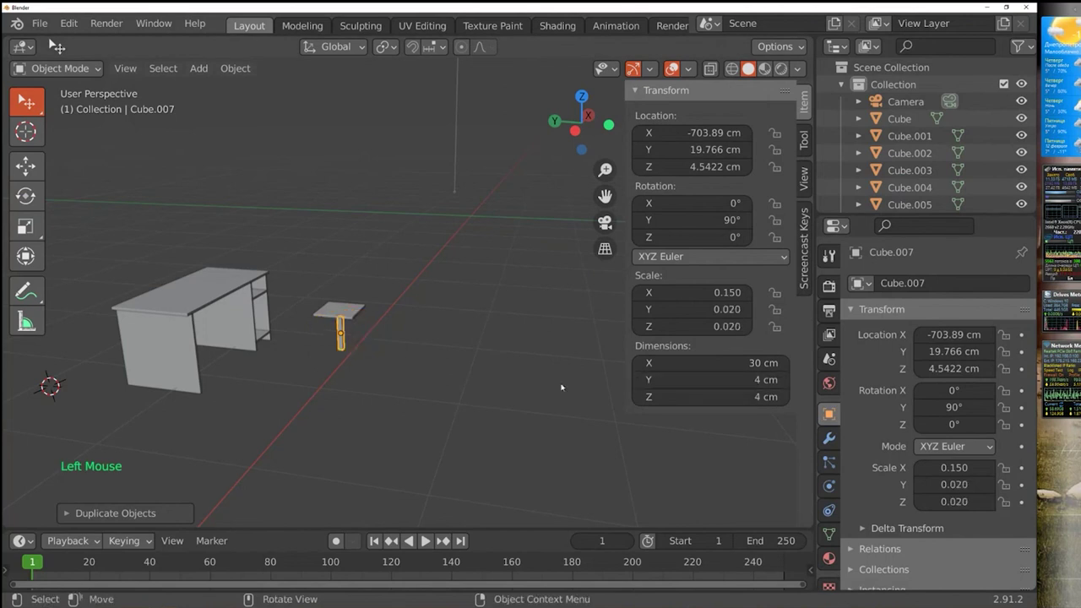
scroll(up, 3)
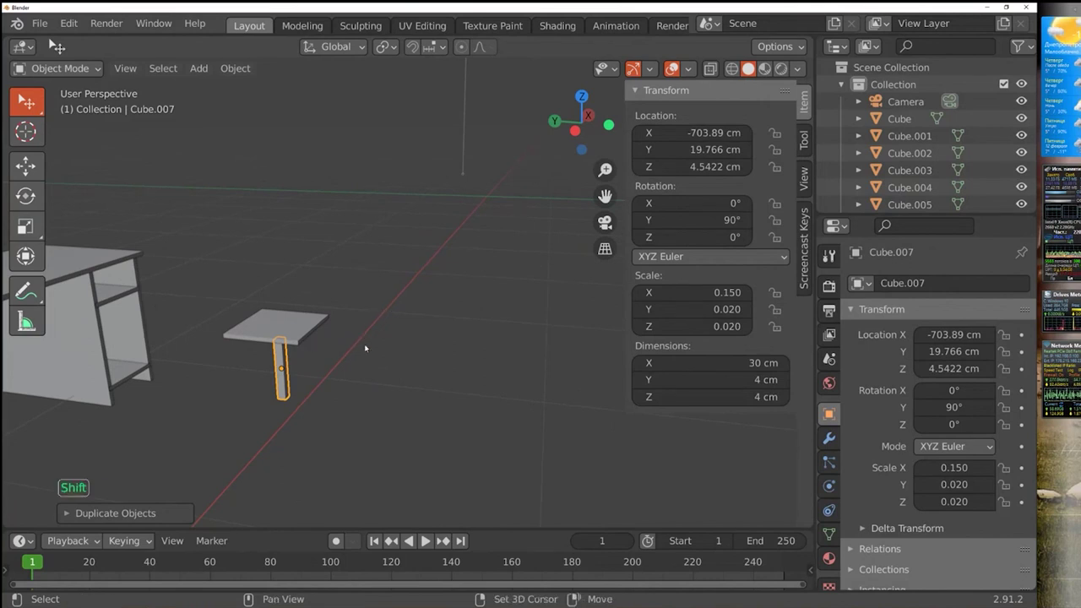
From top view, set one 30×4×4 cm leg at a seat corner and duplicate it to the opposite corner
middle_click(381, 335)
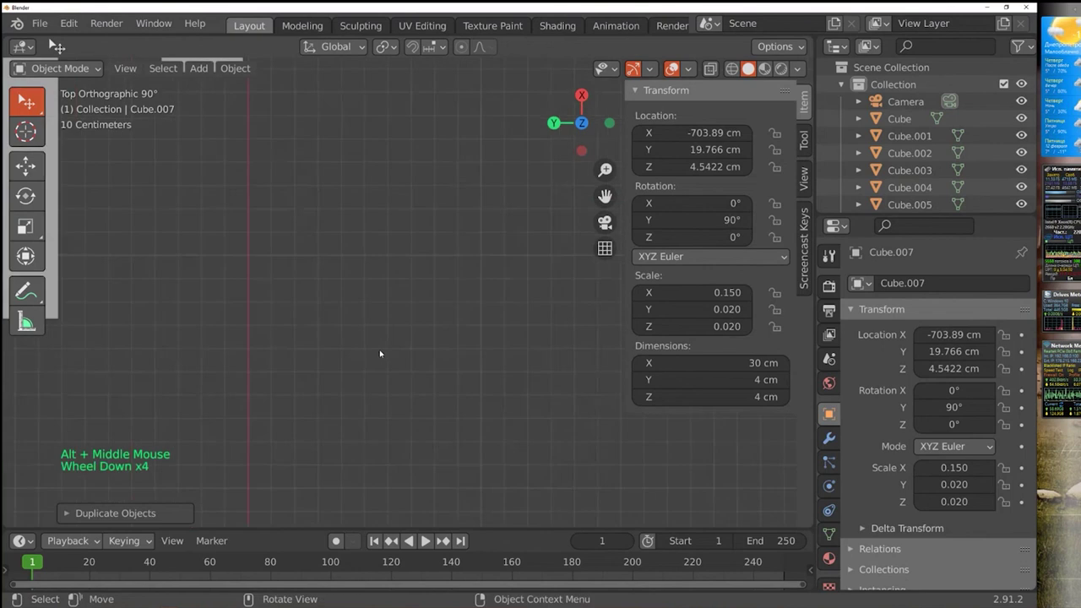
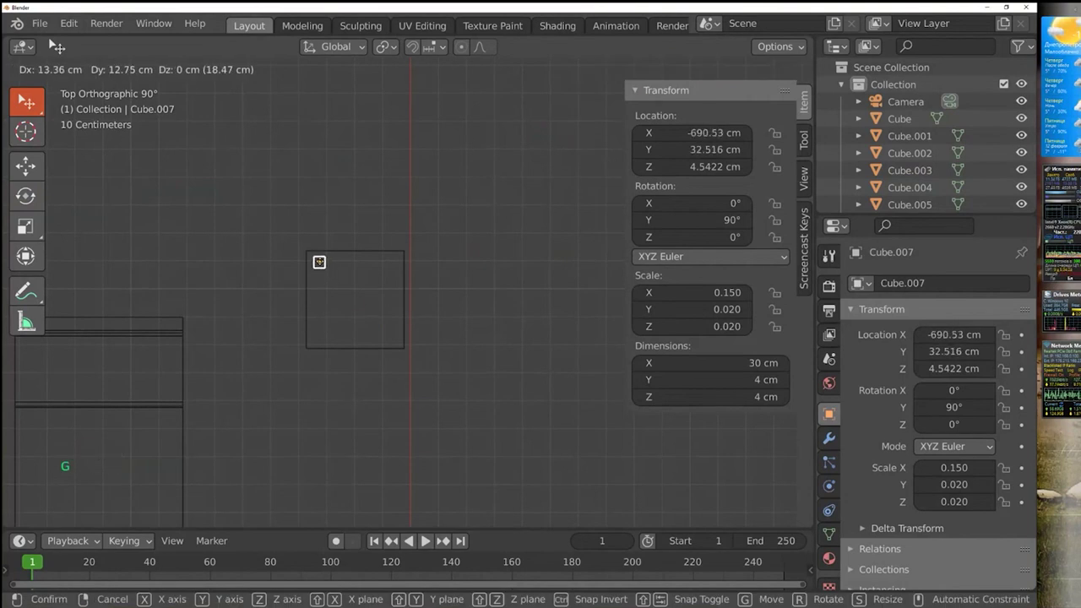
scroll(up, 3)
scroll(up, 3)
click(258, 232)
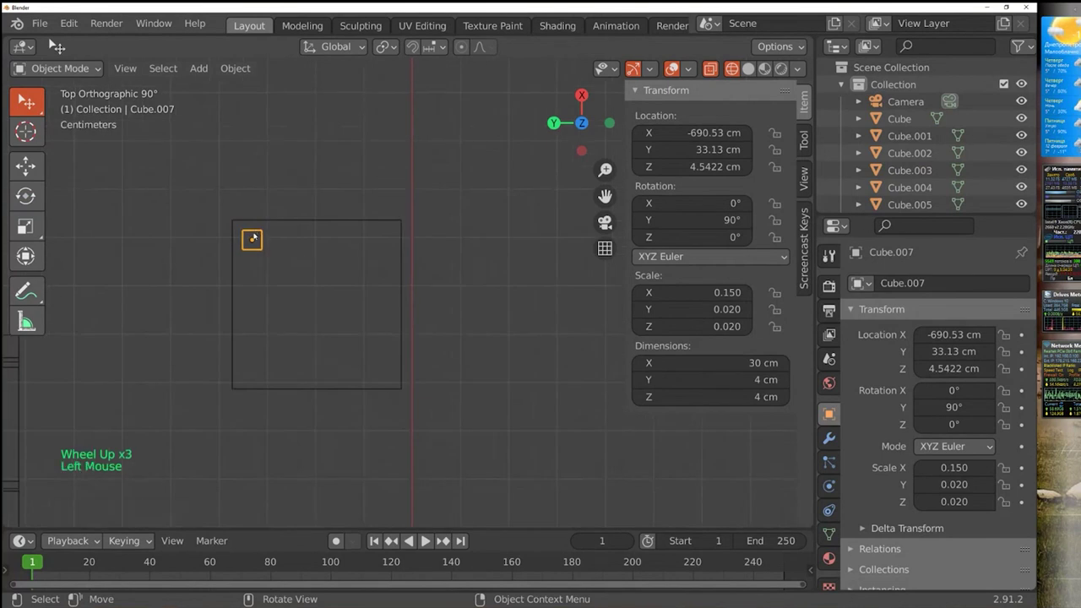
key(g)
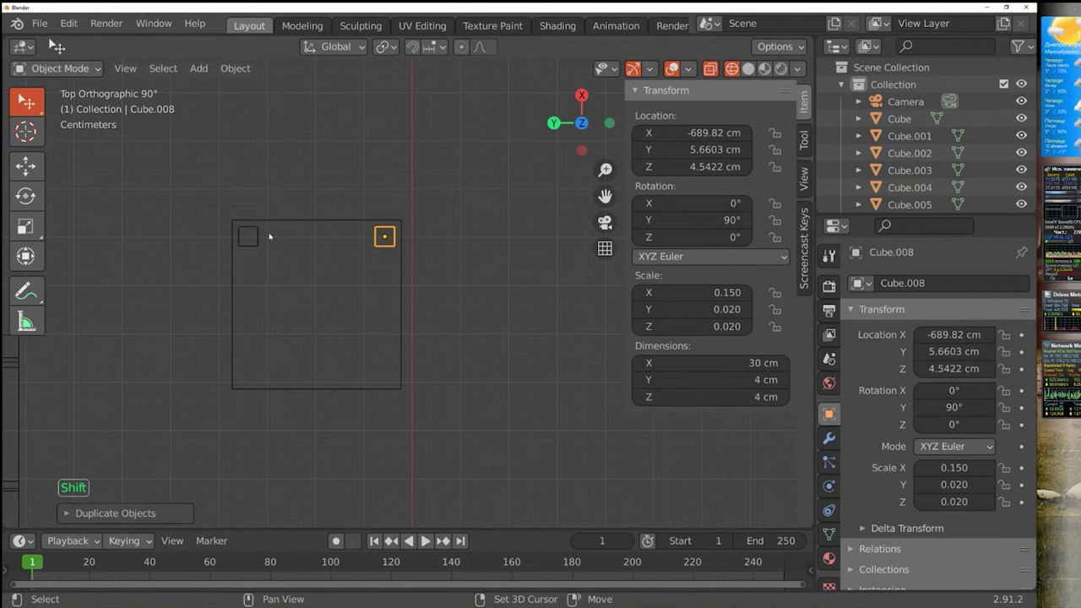
click(253, 235)
Duplicate both legs with Shift+D to the remaining two corners and view them from the side
click(257, 230)
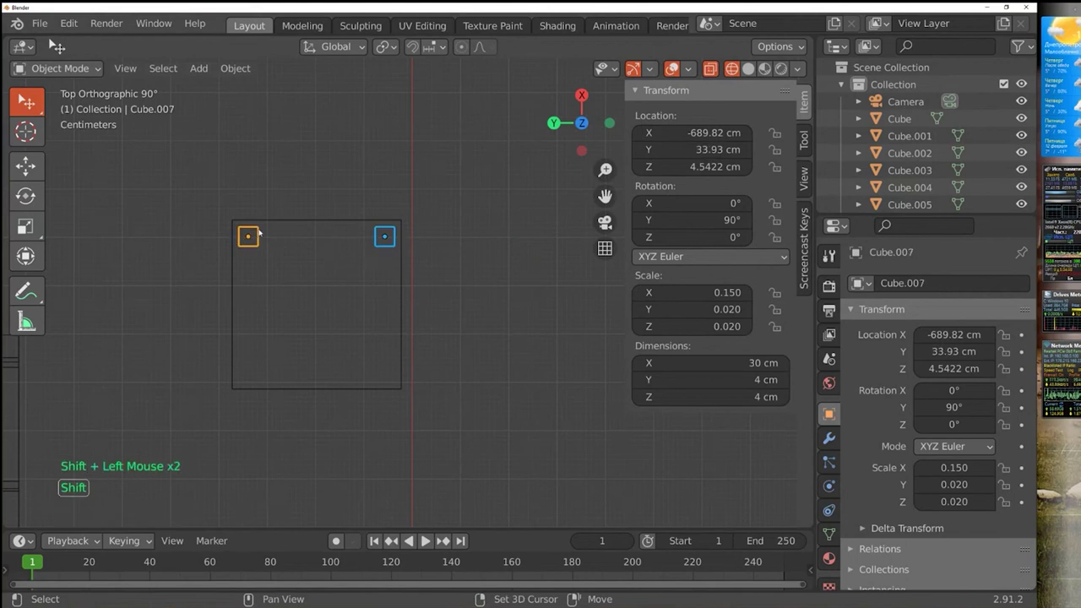
key(shift+d)
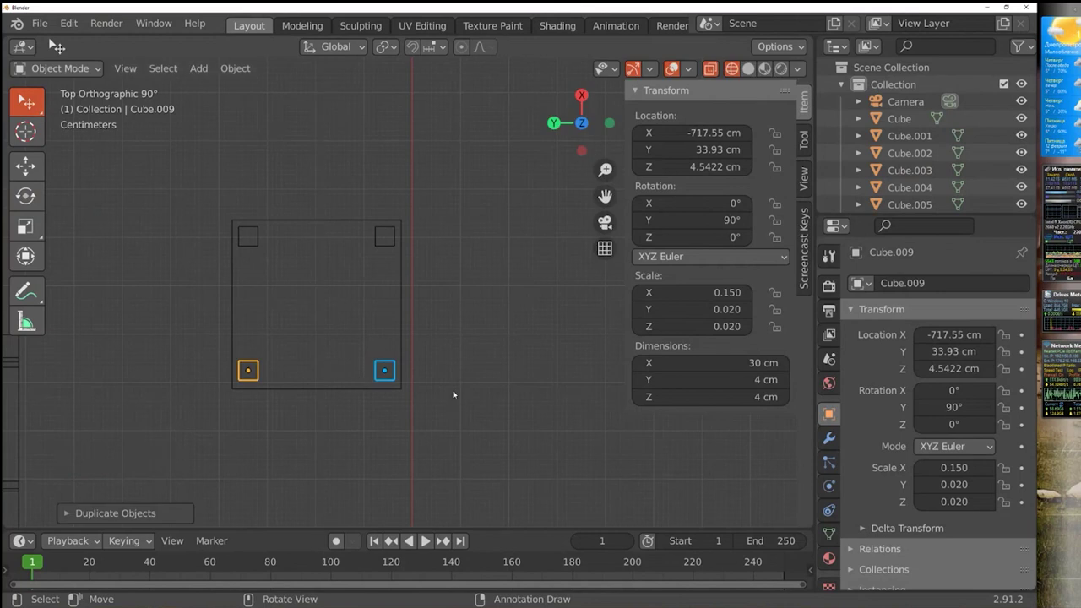
click(476, 357)
middle_click(477, 357)
middle_click(468, 326)
scroll(down, 3)
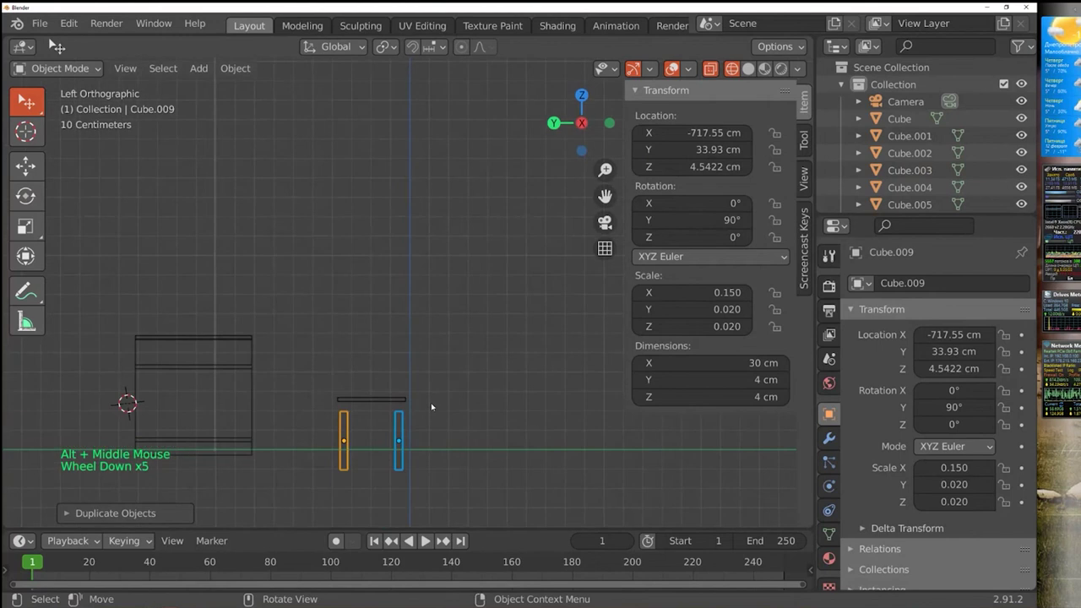
Lower the seat panel with G so it rests flat on top of the four legs
click(373, 402)
key(g)
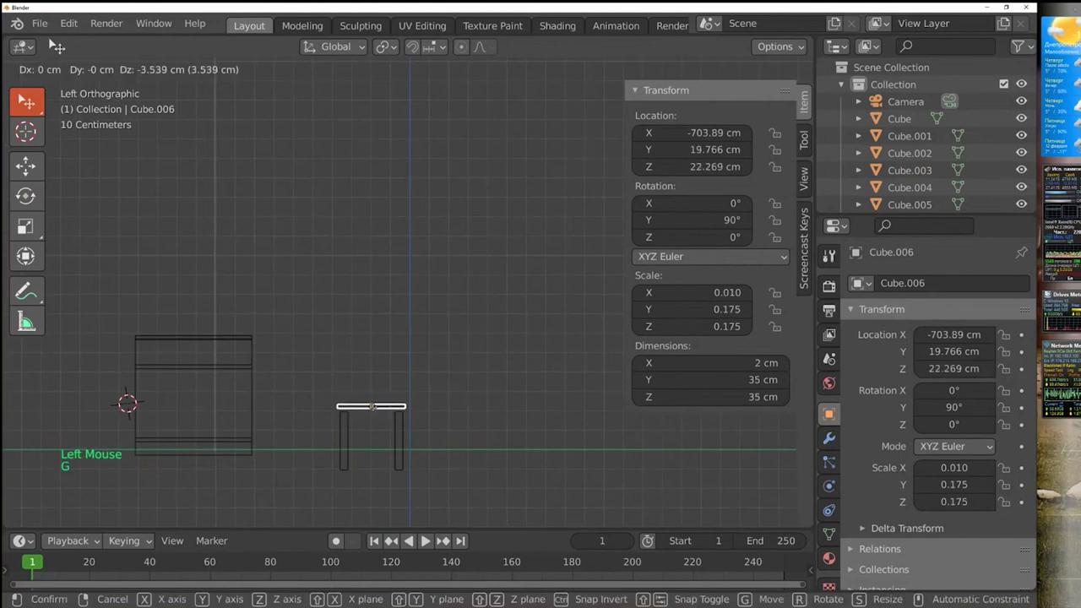
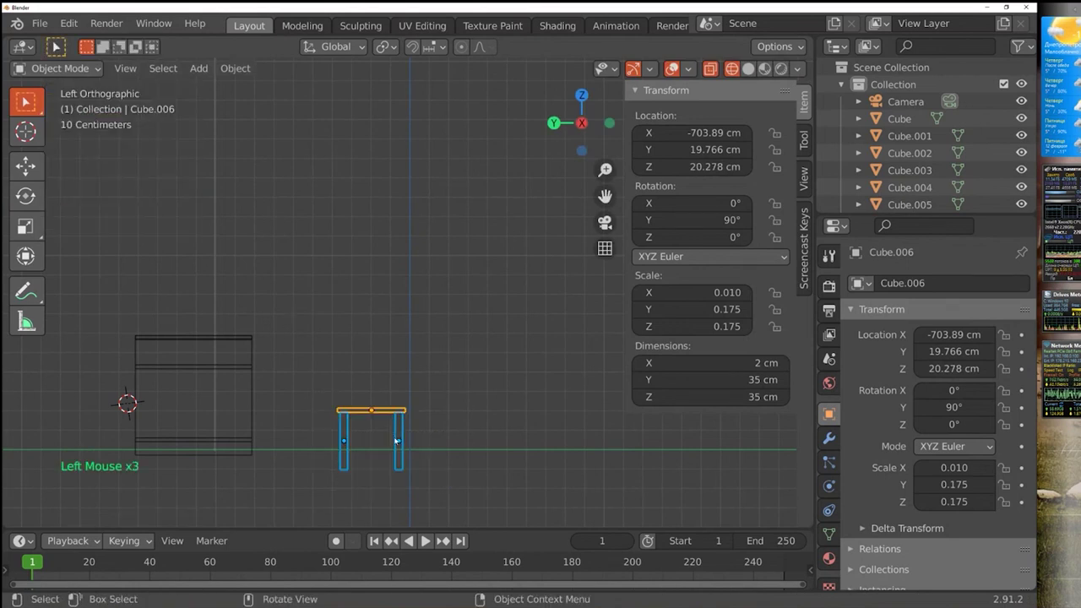
key(g)
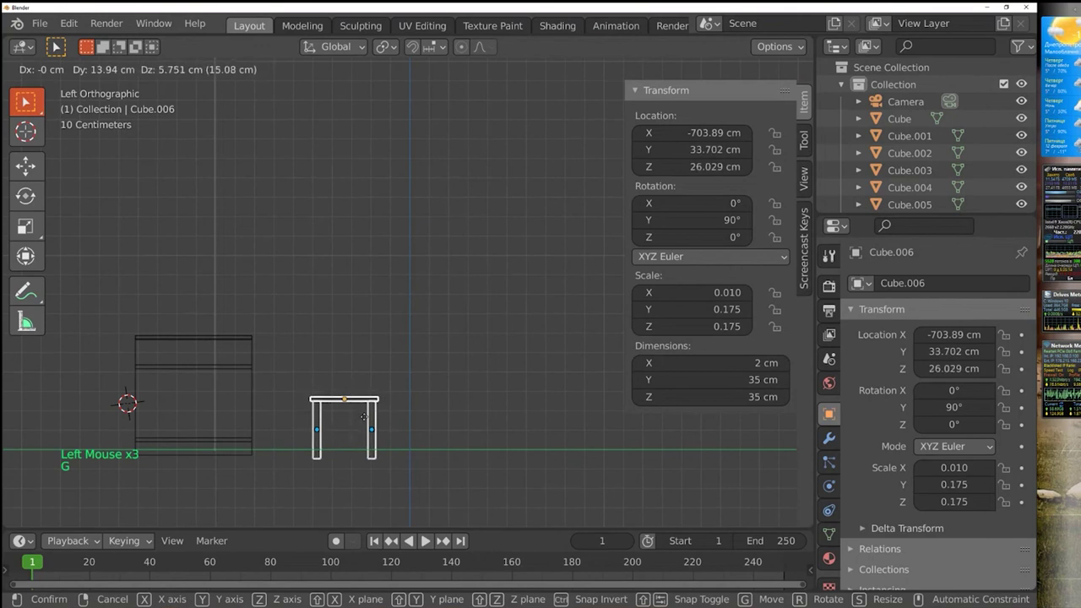
click(34, 106)
click(372, 235)
View the stool in perspective with Solid shading and select rear leg Cube.008
middle_click(392, 301)
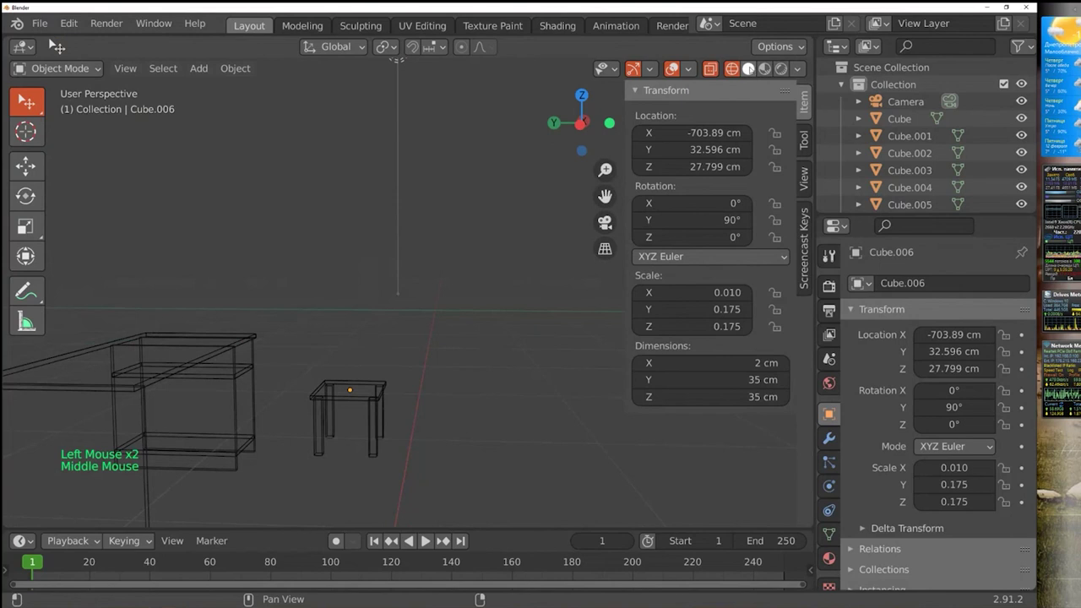
click(756, 68)
middle_click(367, 344)
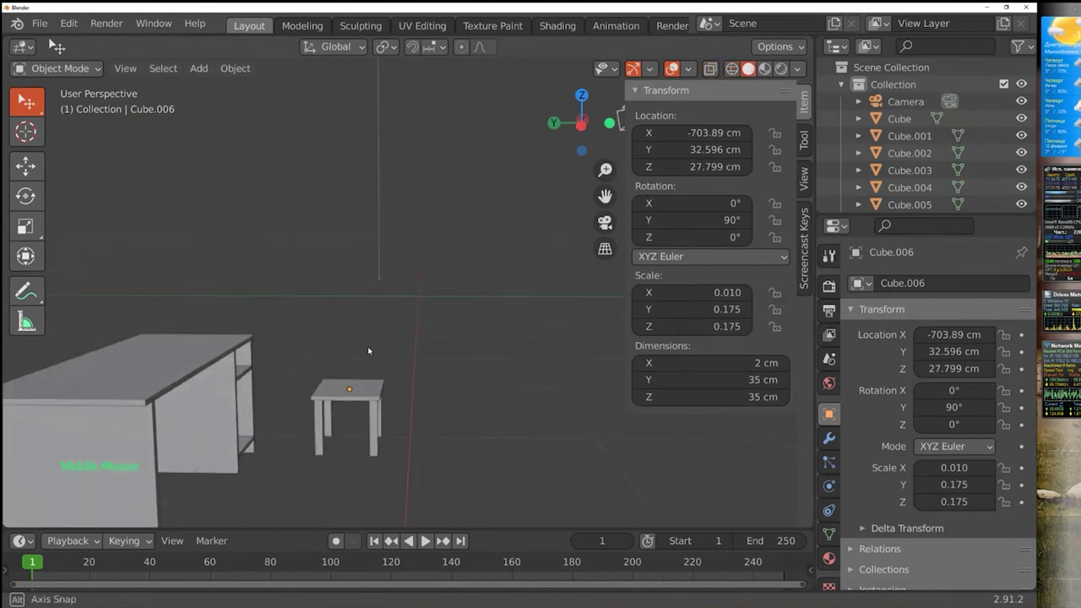
click(377, 437)
Duplicate both rear legs upward above the seat's back edge and view the chair from the side
click(387, 420)
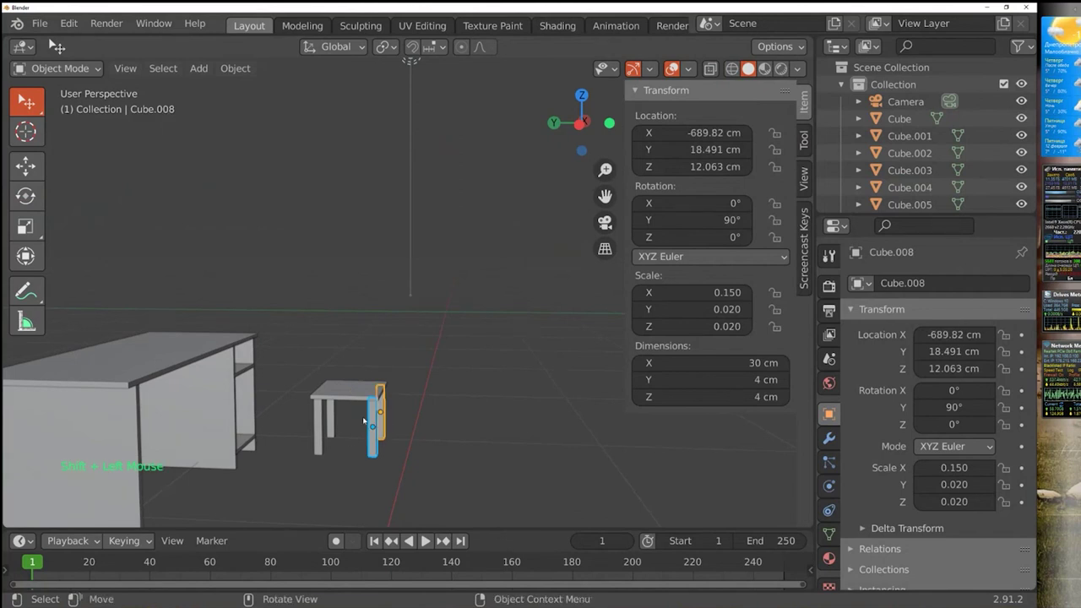
key(shift+d)
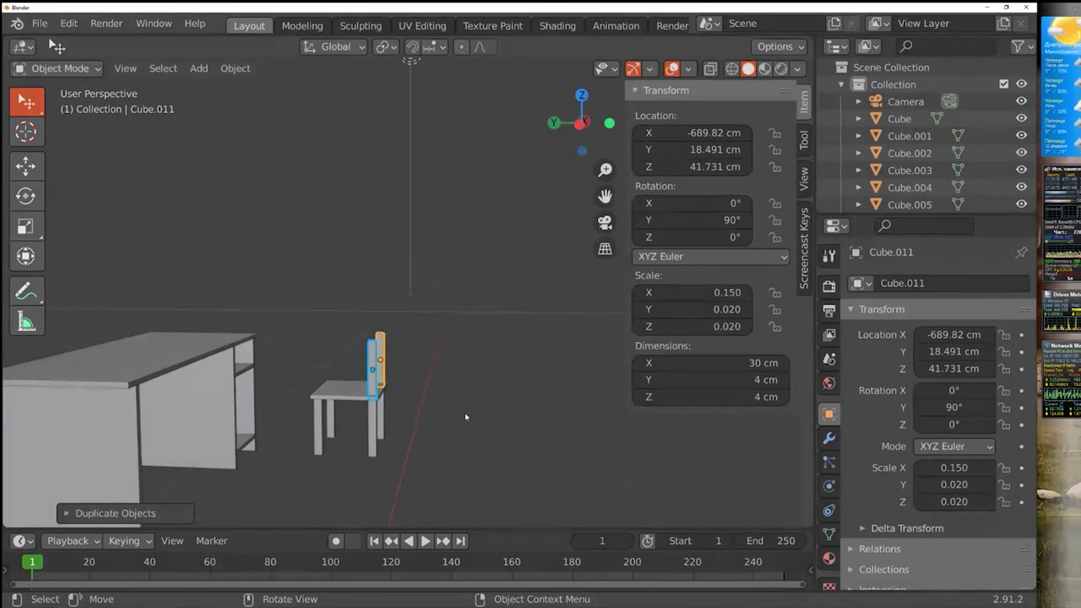
middle_click(456, 402)
middle_click(464, 377)
middle_click(464, 364)
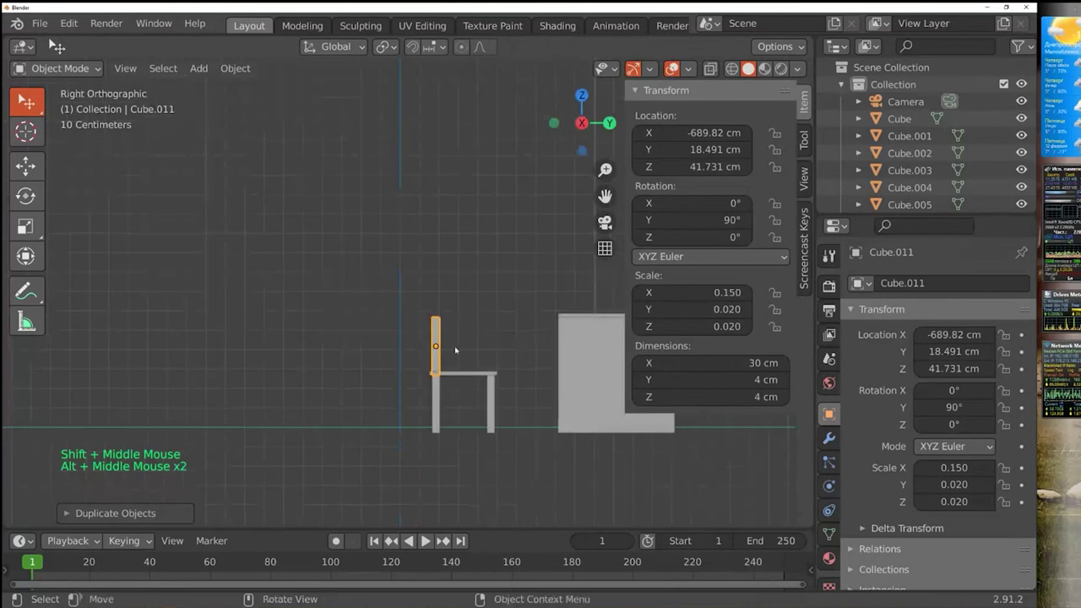
Rotate the backrest posts to about 117° on Y and seat them against the rear edge
scroll(up, 3)
middle_click(512, 368)
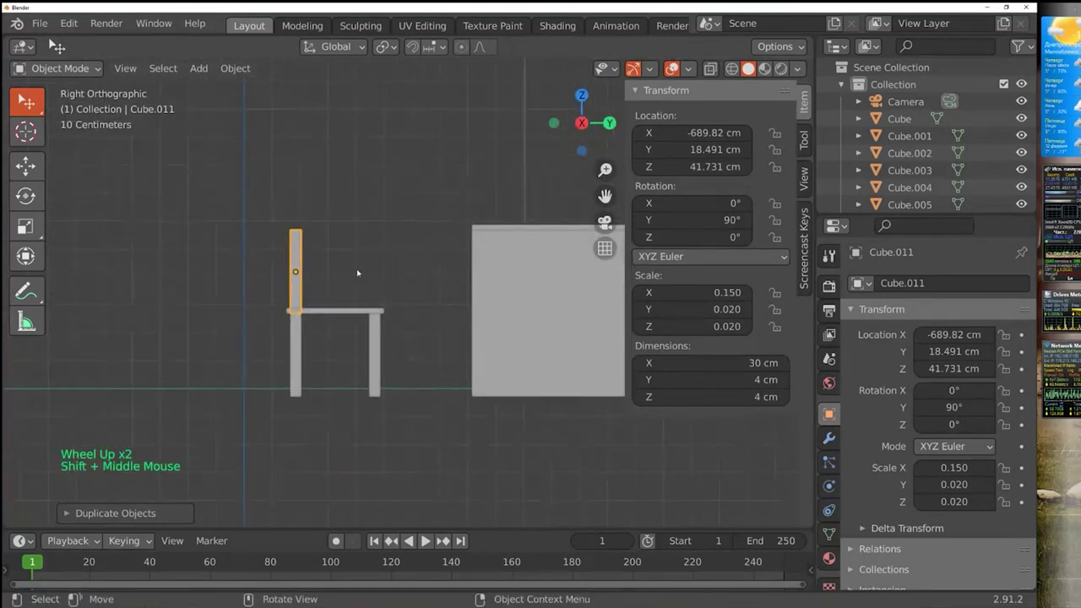
click(24, 198)
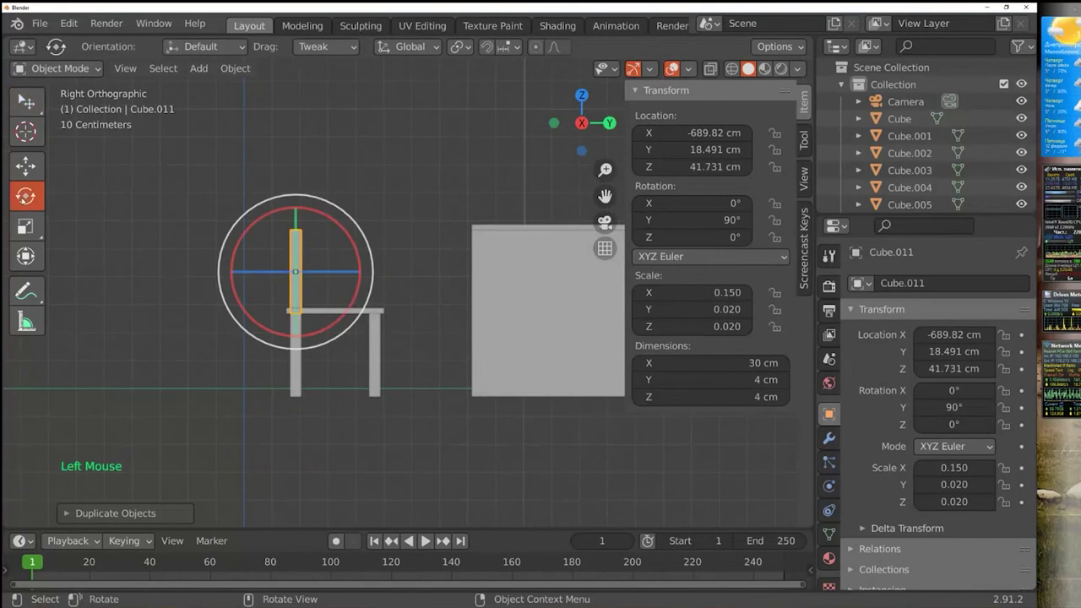
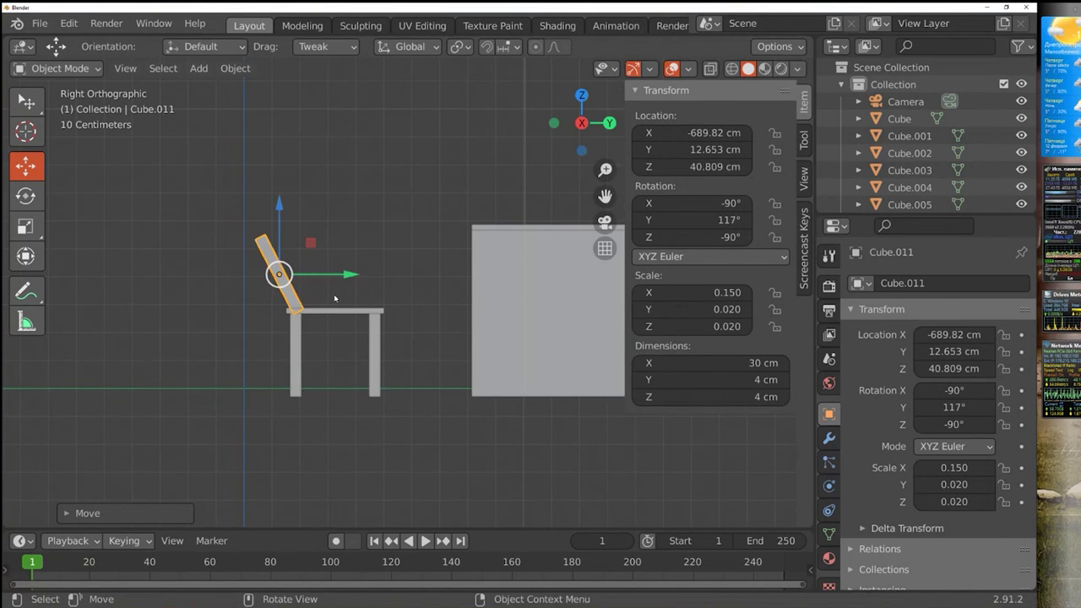
click(375, 254)
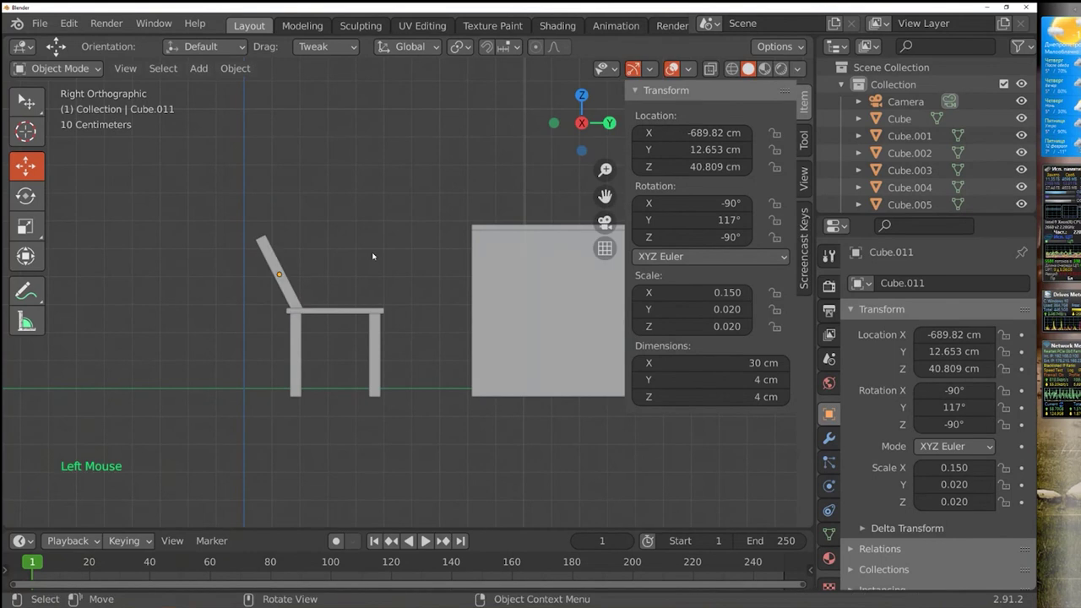
Slim the left backrest upright to Y scale 0.005 (30×1×4 cm) and copy it in place
middle_click(379, 277)
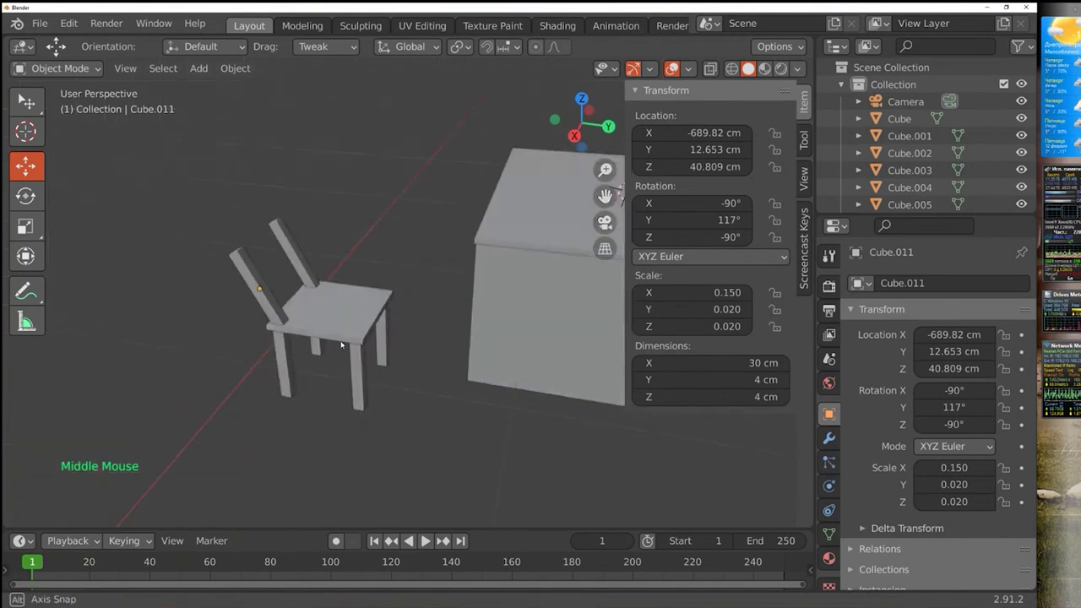
scroll(up, 3)
middle_click(319, 293)
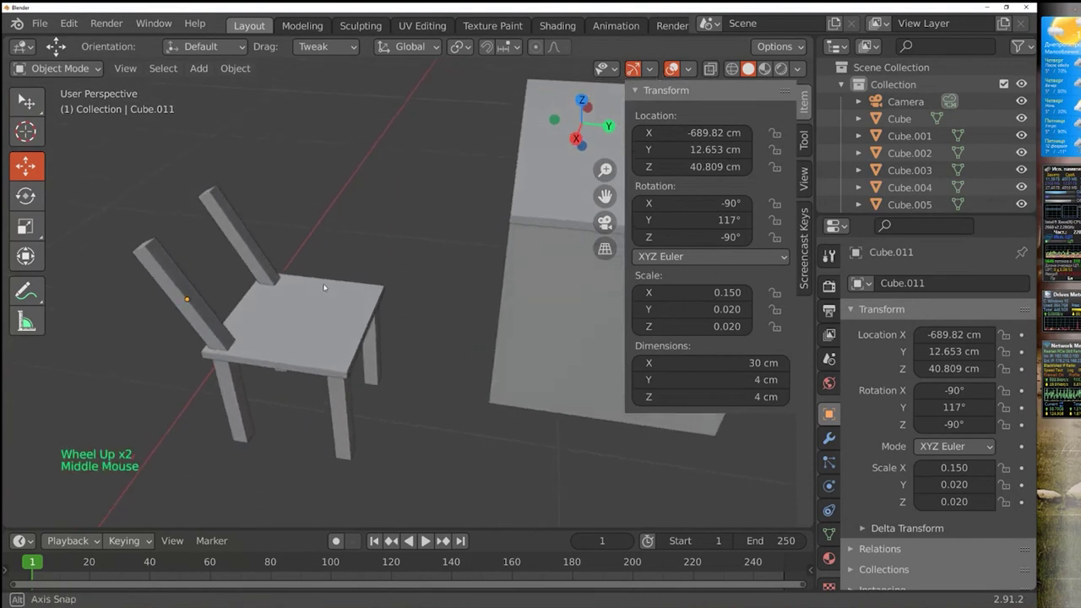
click(163, 268)
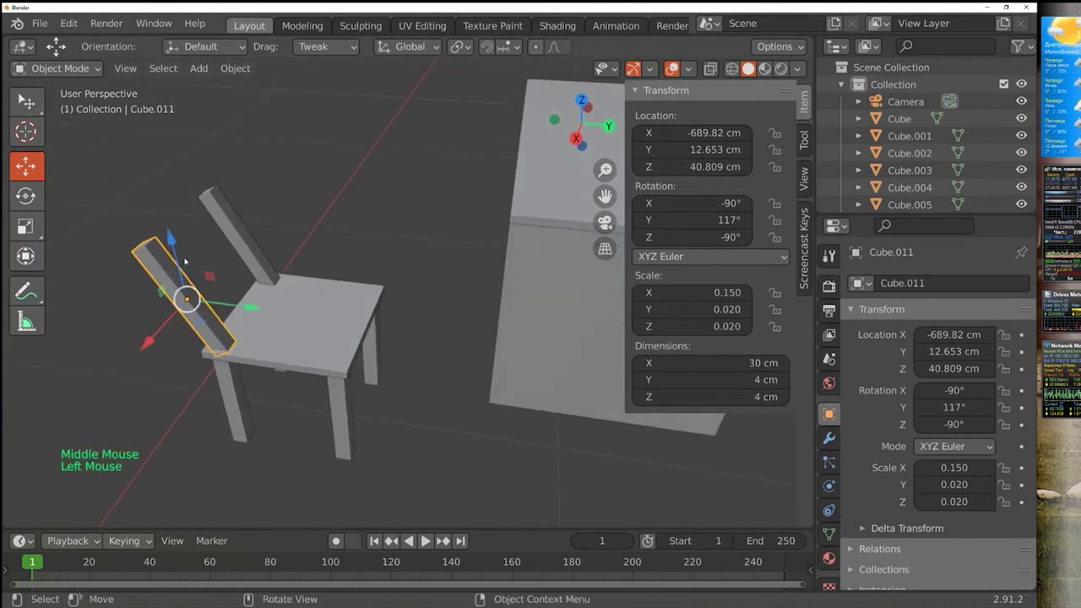
click(29, 104)
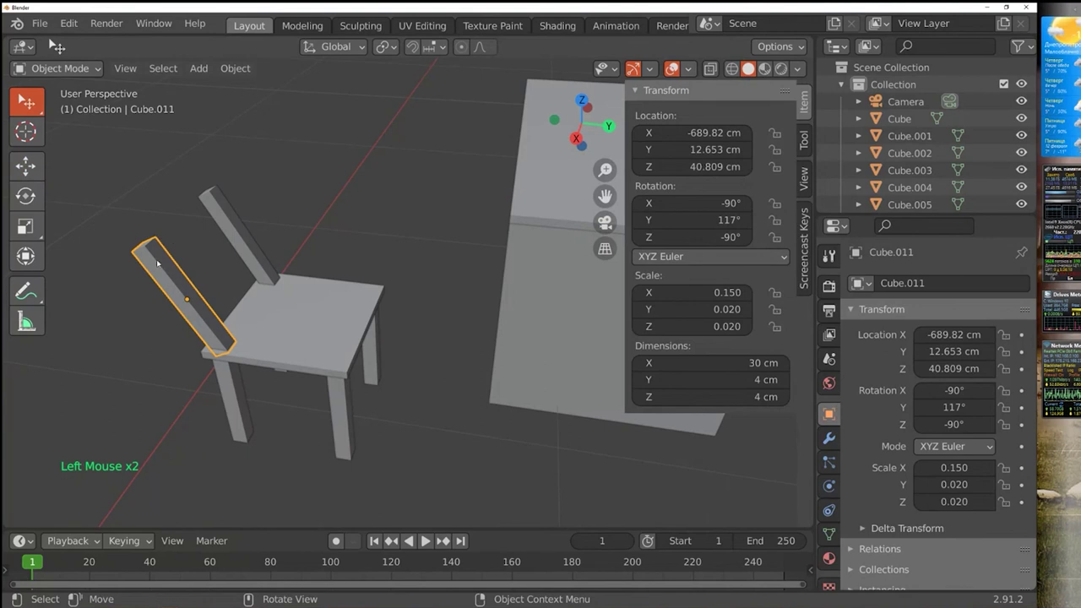
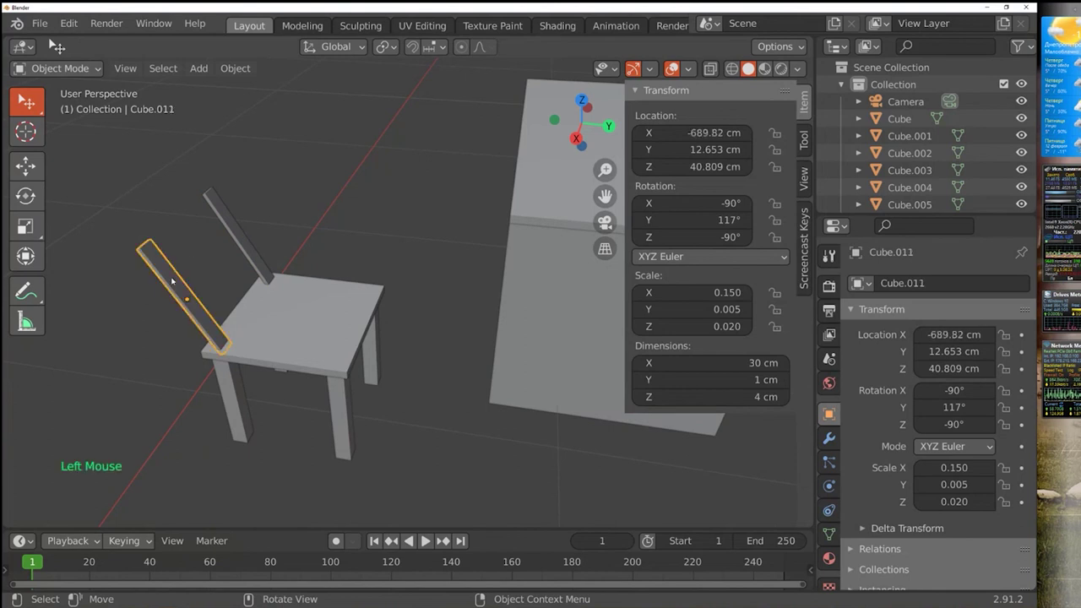
key(ctrl+c)
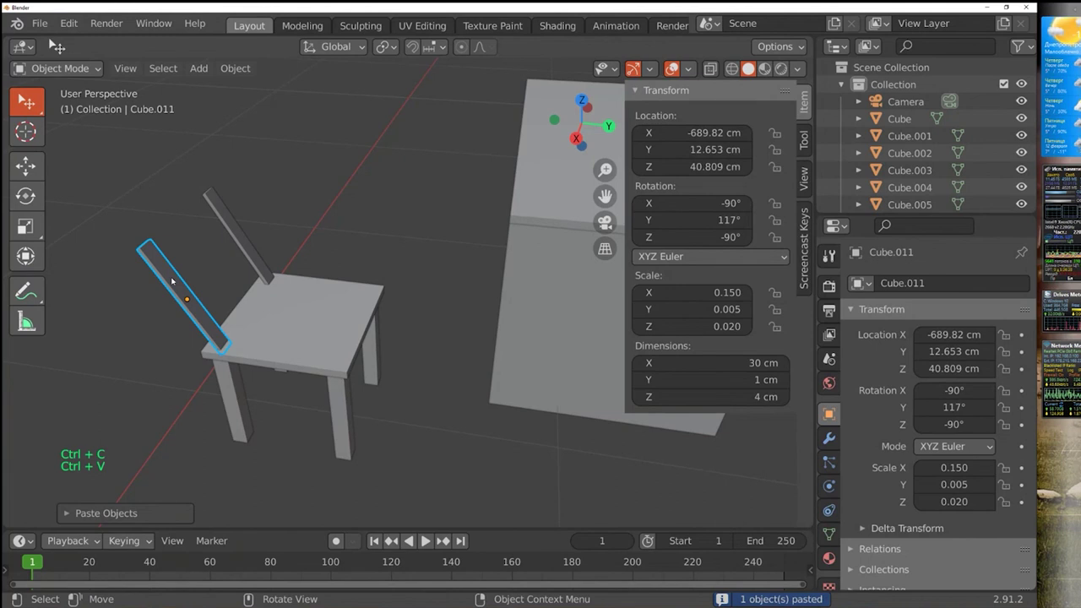
click(40, 202)
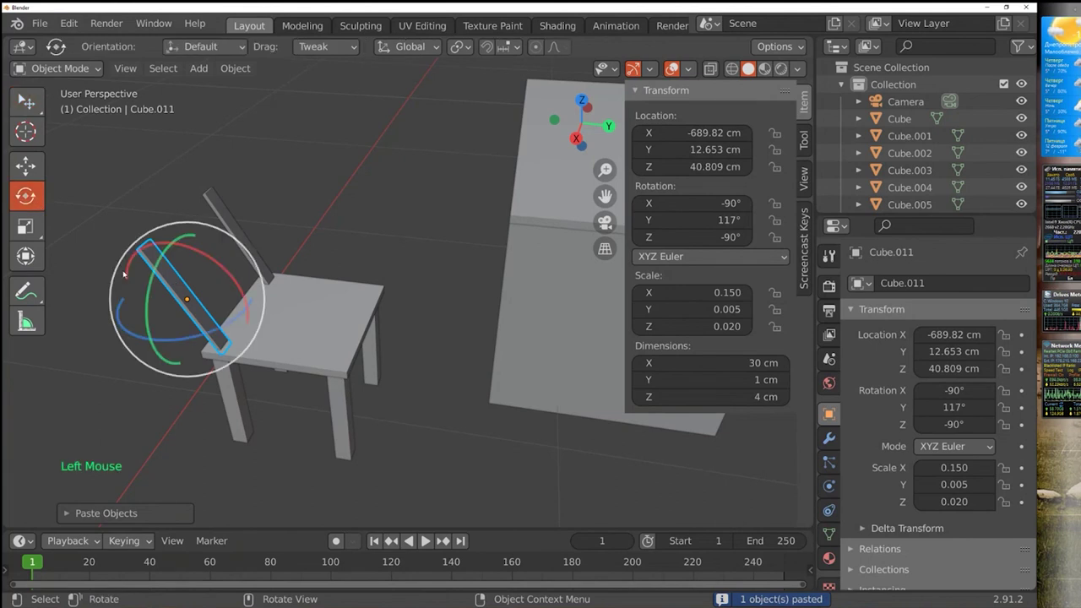
click(148, 320)
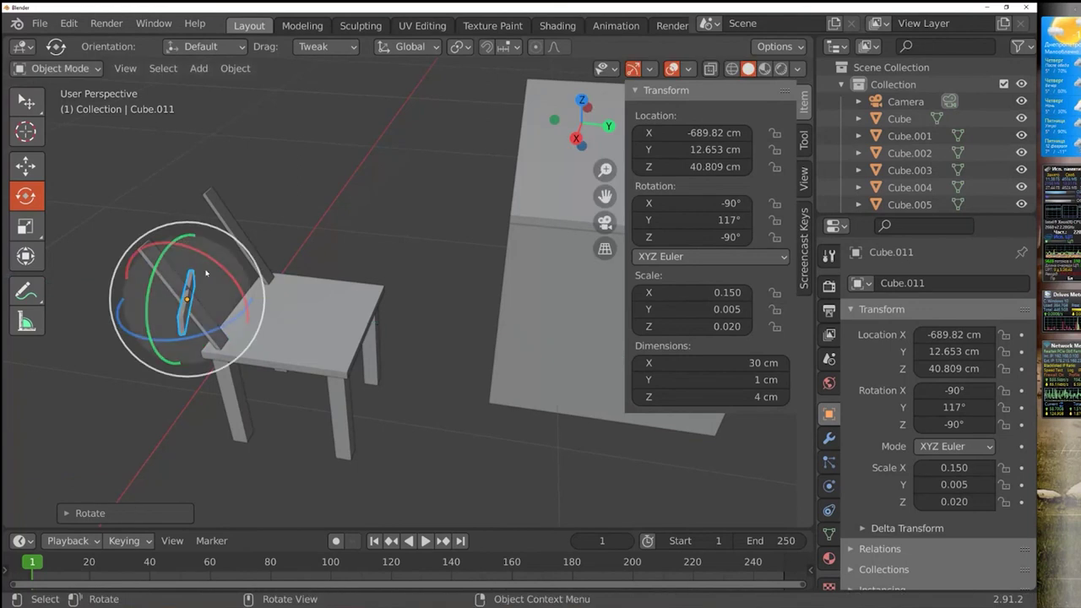
middle_click(340, 259)
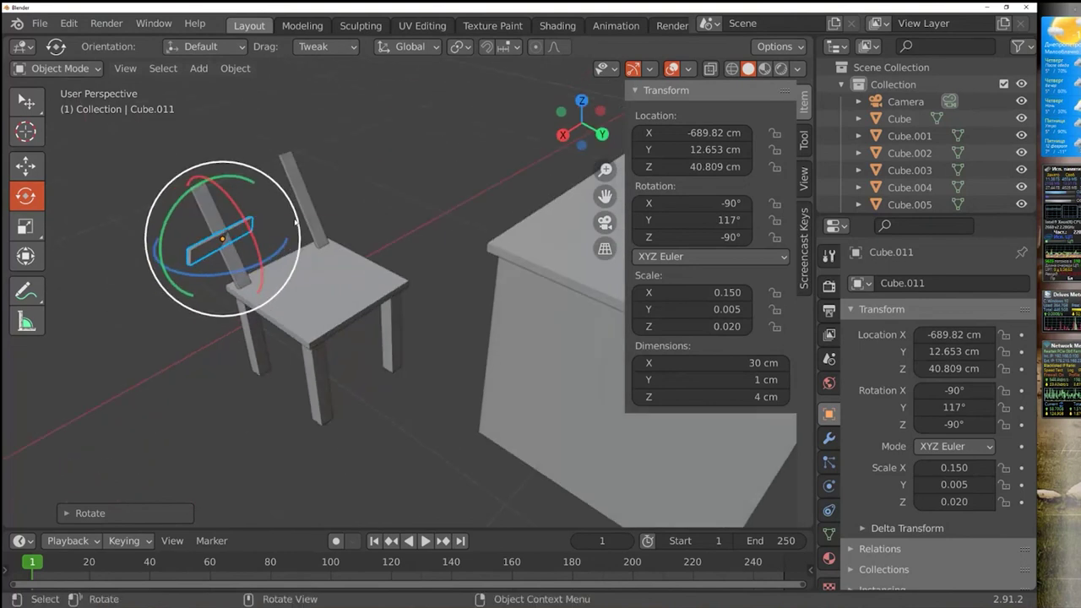
key(Delete)
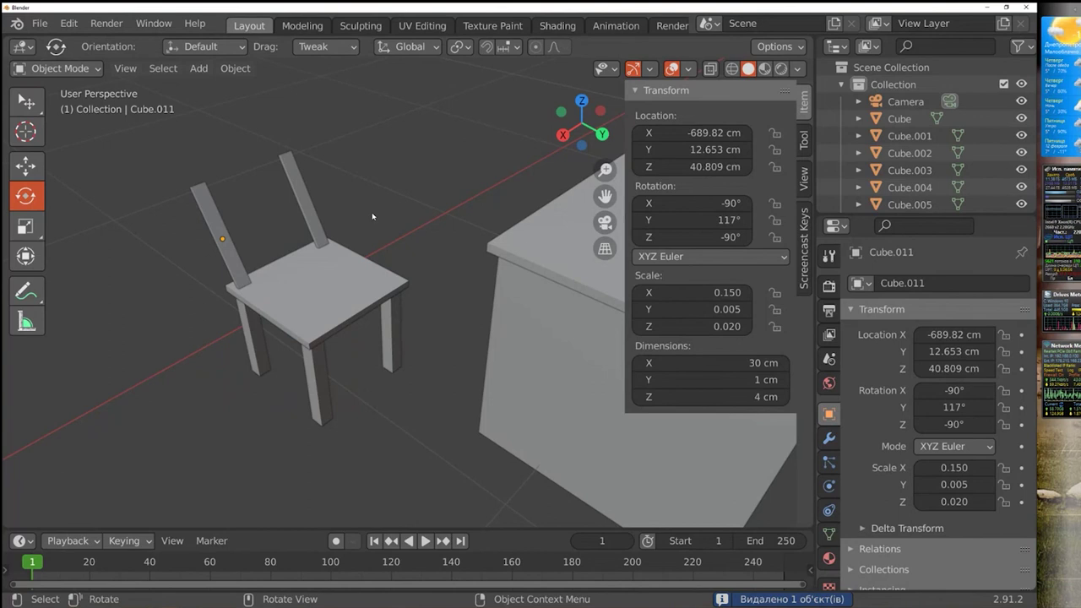
middle_click(389, 221)
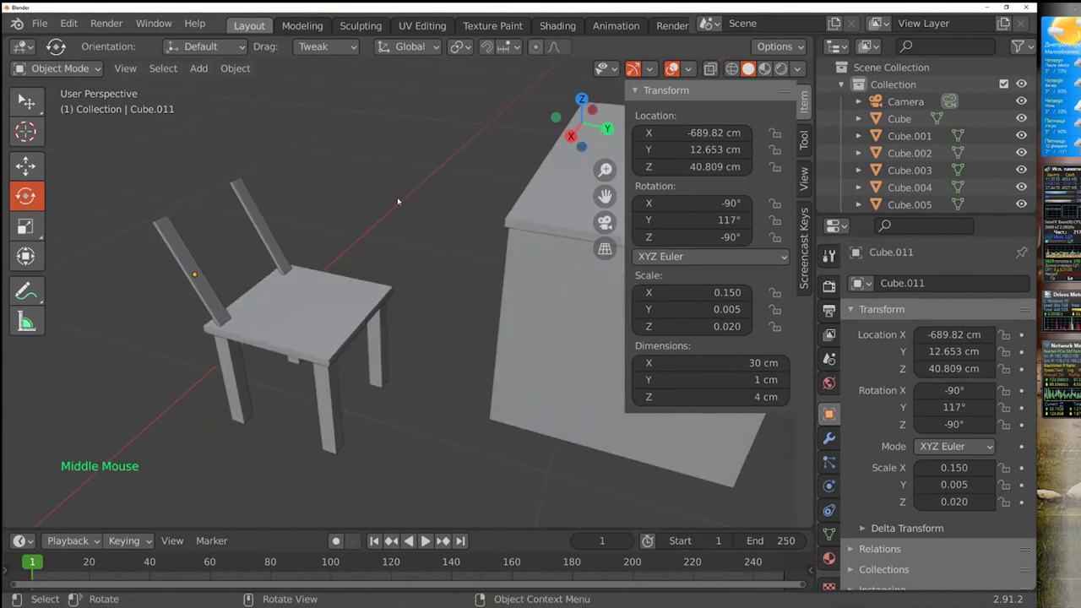
click(183, 256)
key(ctrl+c)
key(ctrl+v)
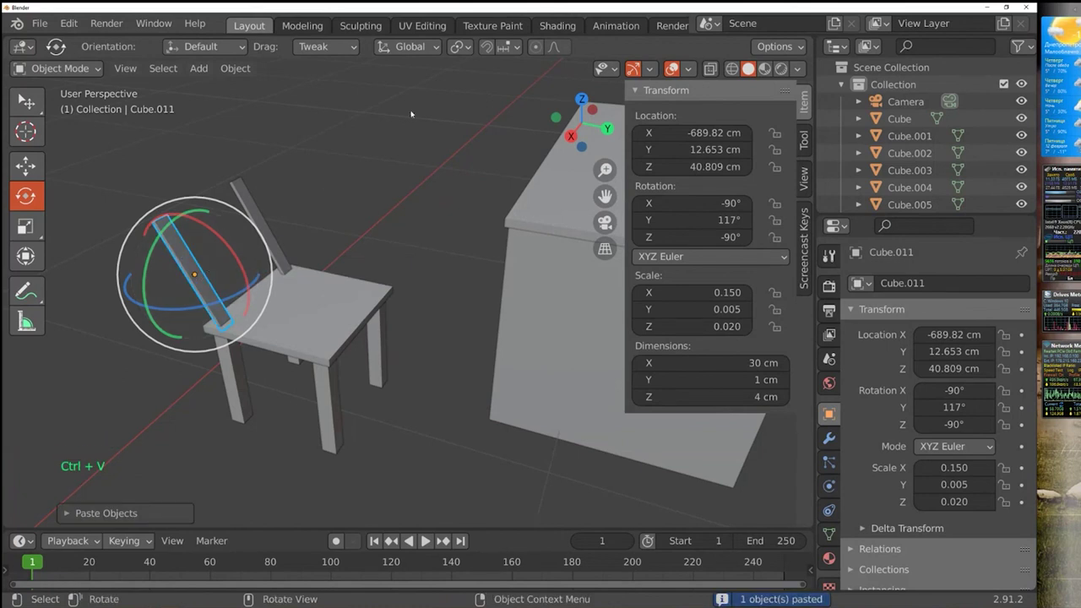
With Local transform orientation, turn pasted slat copies into horizontal rails across the backrest, Cube.015 highest
click(438, 48)
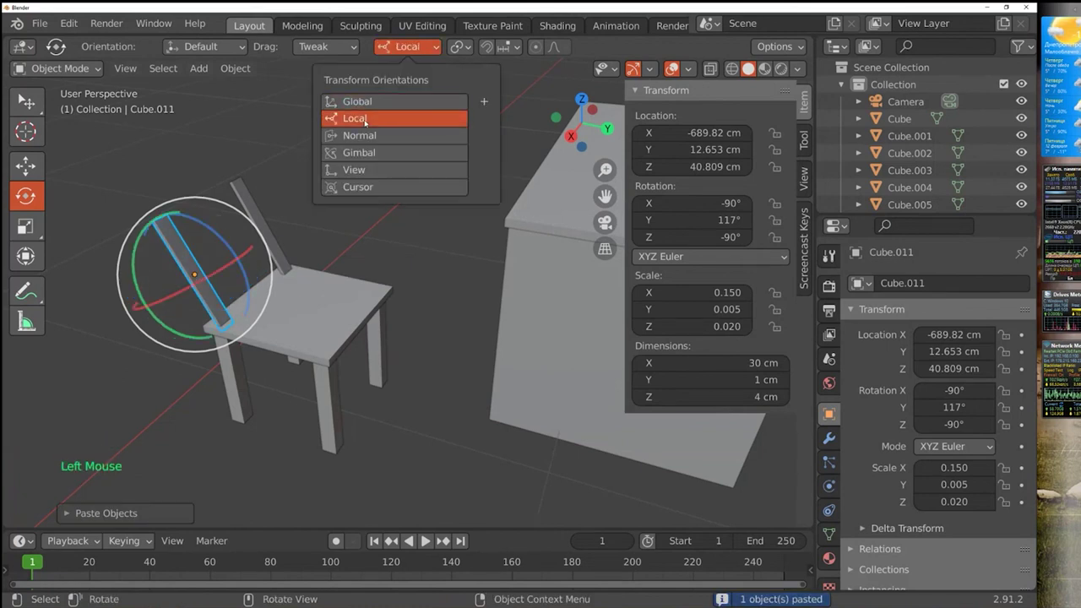
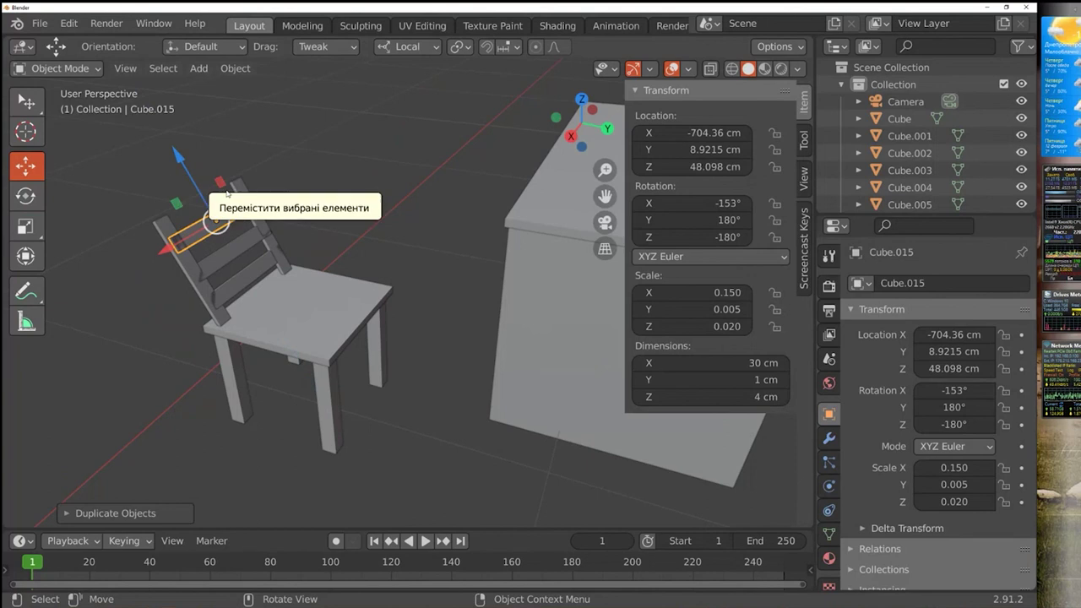
click(287, 167)
scroll(down, 3)
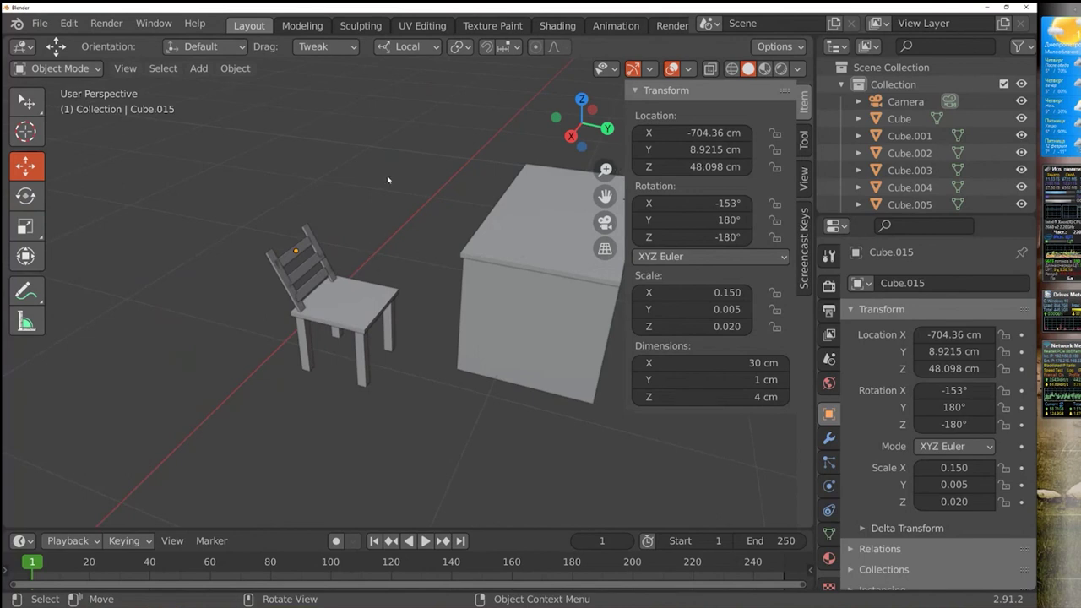
middle_click(420, 235)
middle_click(390, 306)
middle_click(440, 538)
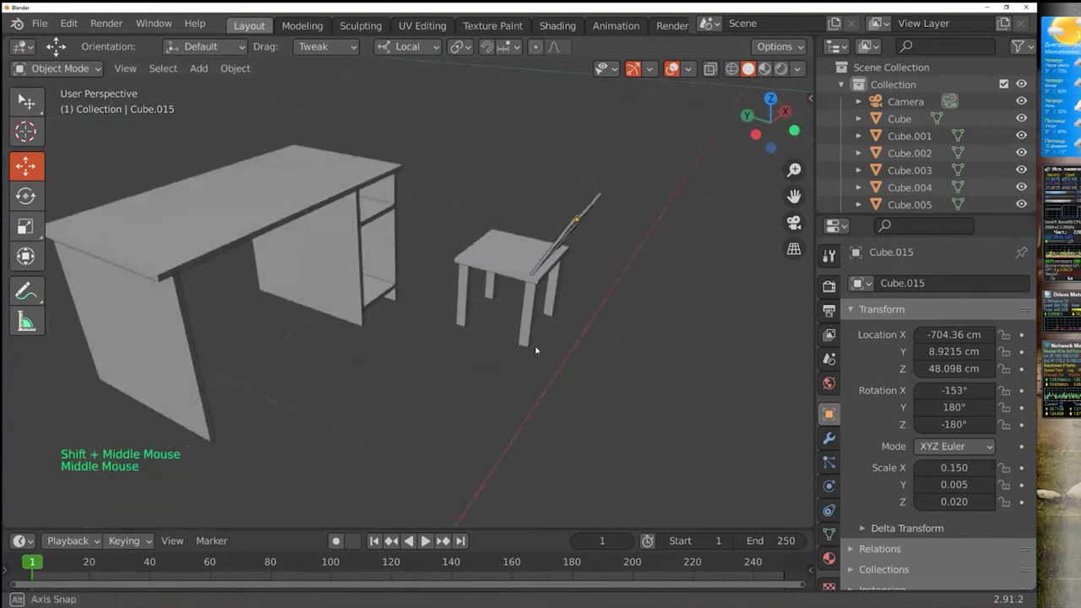
middle_click(405, 322)
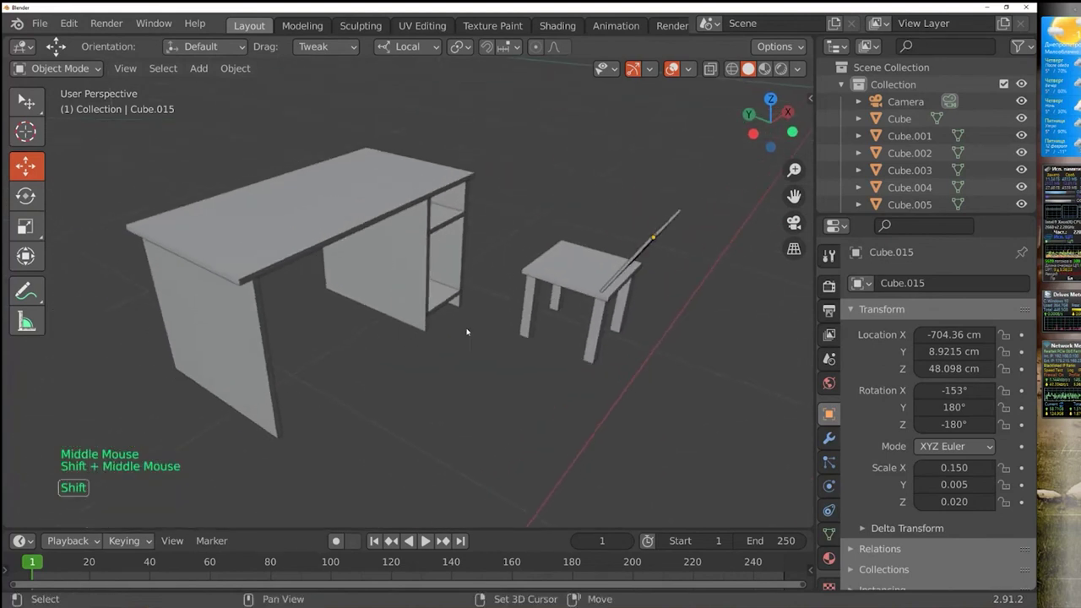